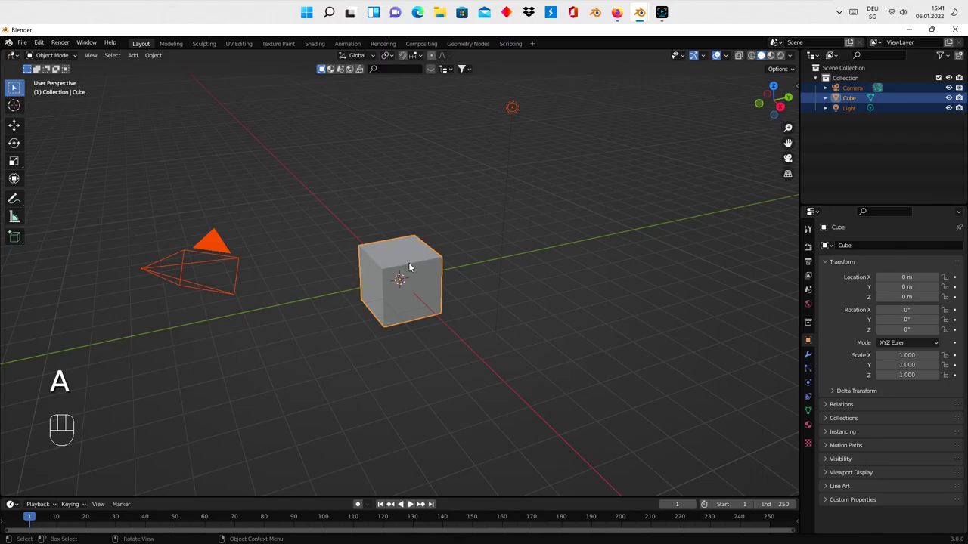
# - Delete the cube, camera and light, add a plane and subdivide it in Edit Mode
pyautogui.press('x')
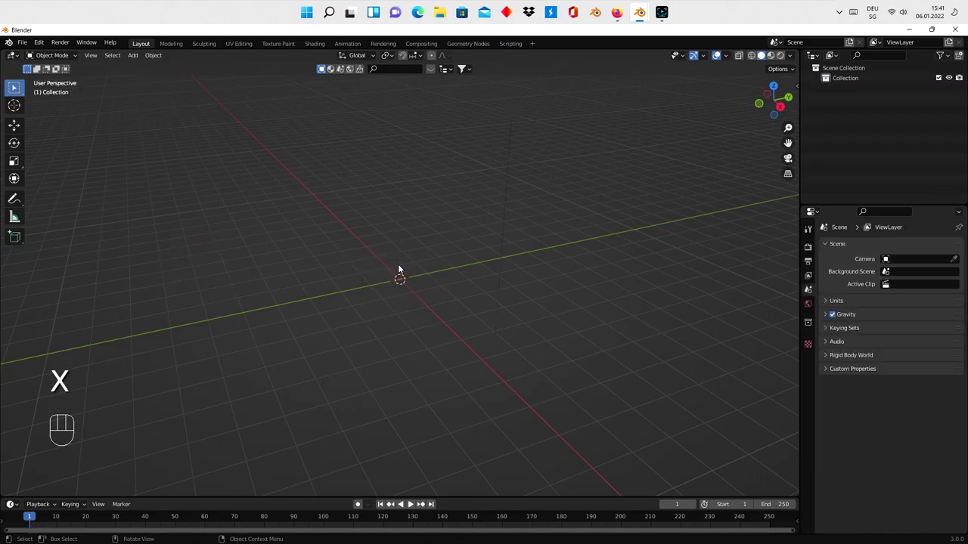
pyautogui.press('shift+a')
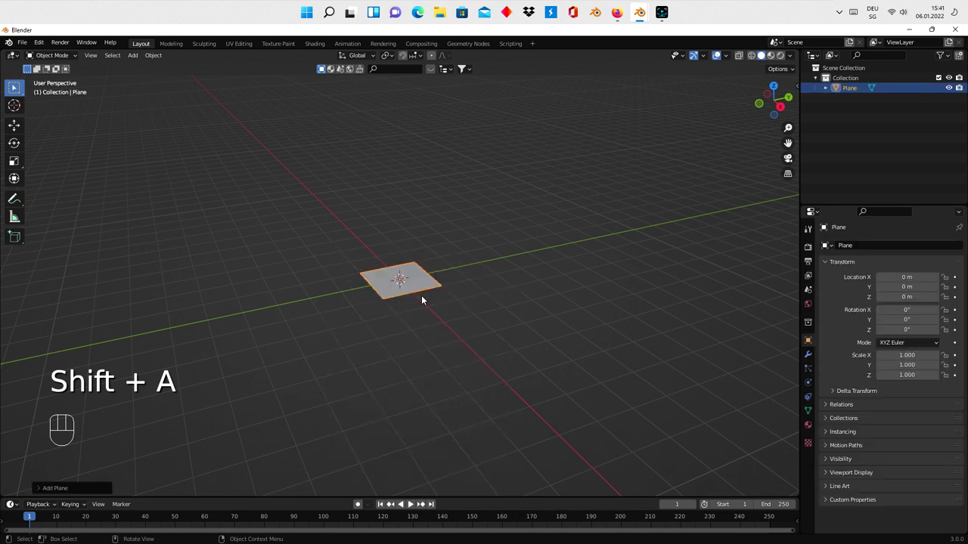
pyautogui.press('Tab')
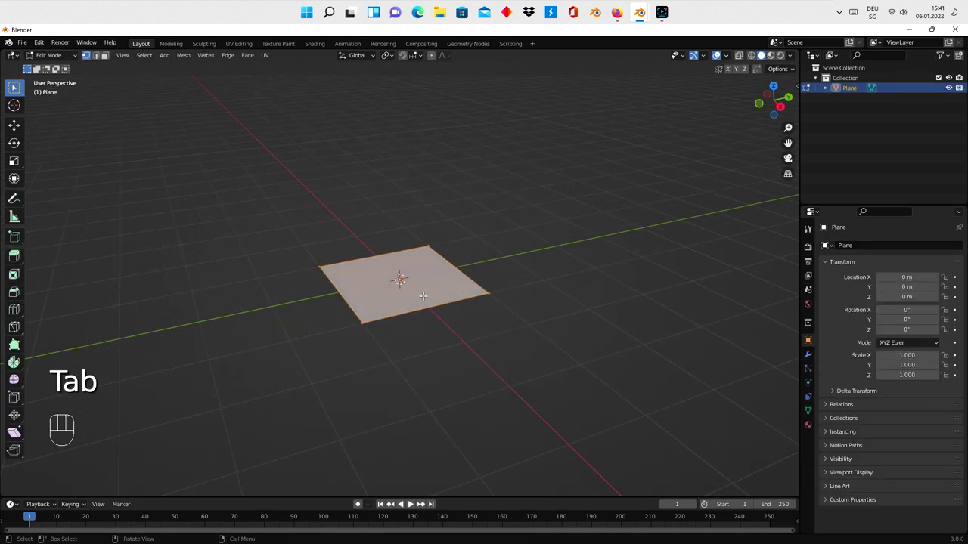
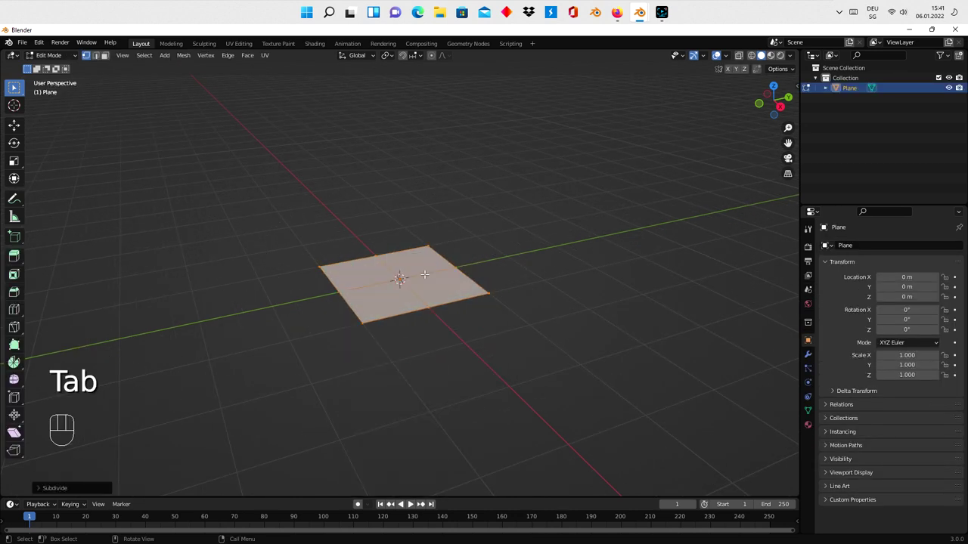
pyautogui.press('Tab')
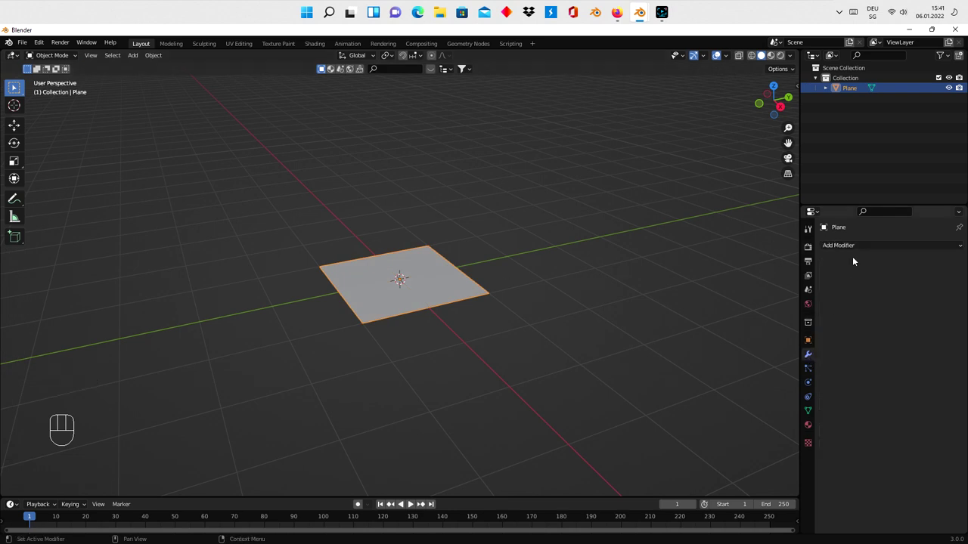
# - Add a Solidify modifier with -1 m thickness so the plane becomes a block
pyautogui.moveTo(853, 250); pyautogui.dragTo(756, 420)
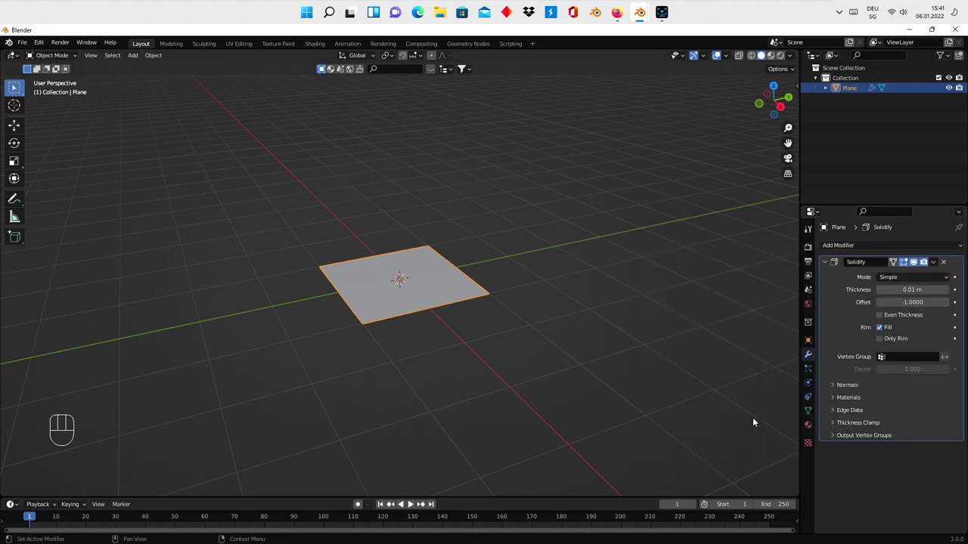
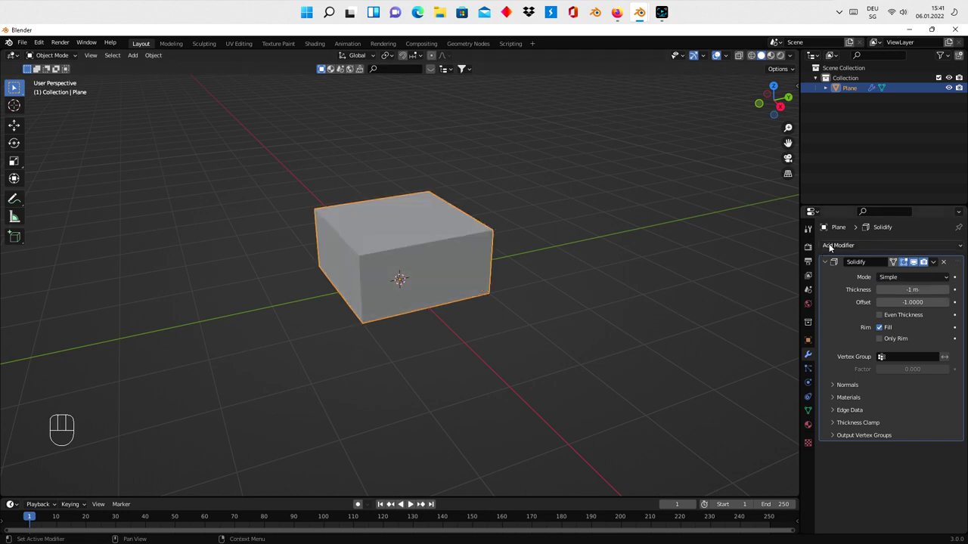
pyautogui.click(826, 267)
# - Add an Array modifier with relative offset Z 1 and count 6 to stack the block
pyautogui.moveTo(853, 248); pyautogui.dragTo(769, 278)
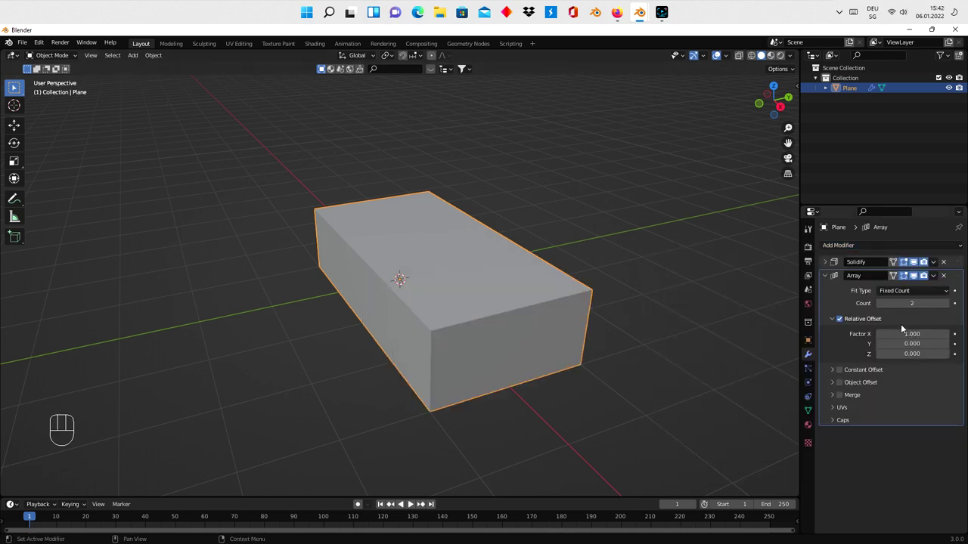
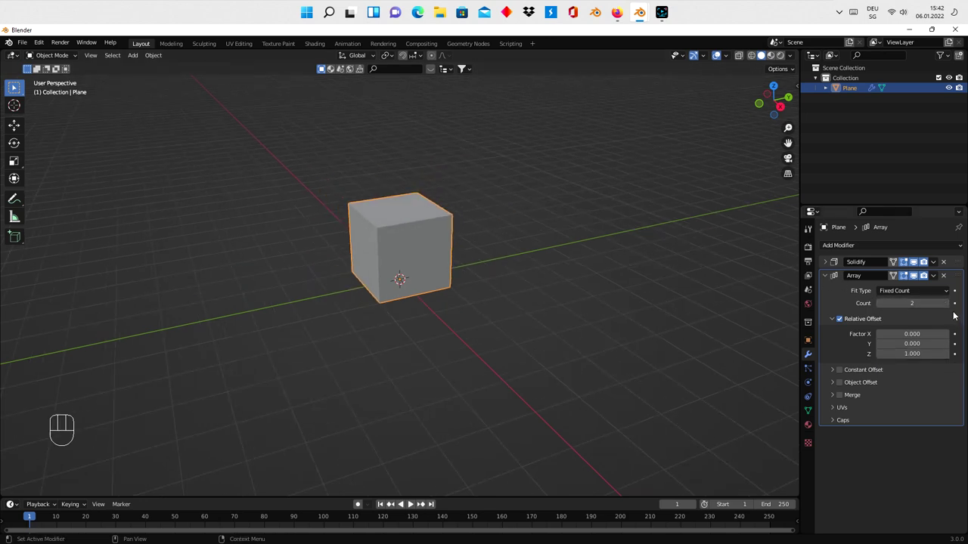
pyautogui.click(948, 306)
pyautogui.doubleClick(949, 306)
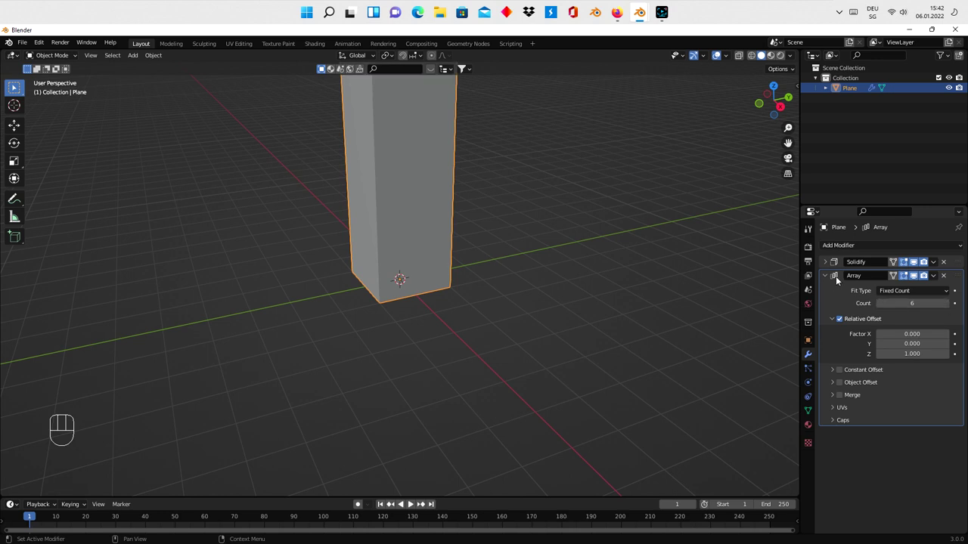
# - Add a Simple Deform twist, then a second Simple Deform set to Bend
pyautogui.click(827, 276)
pyautogui.moveTo(827, 248); pyautogui.dragTo(855, 374)
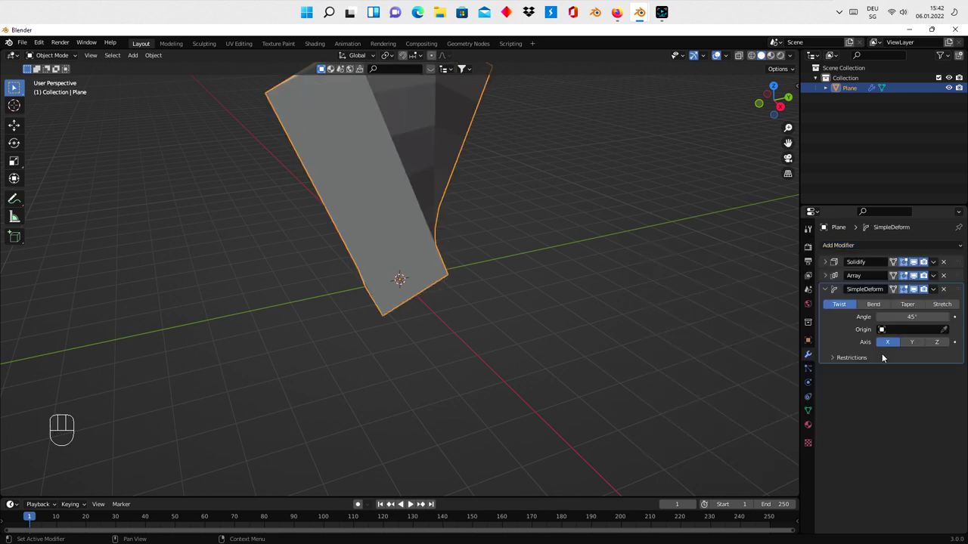
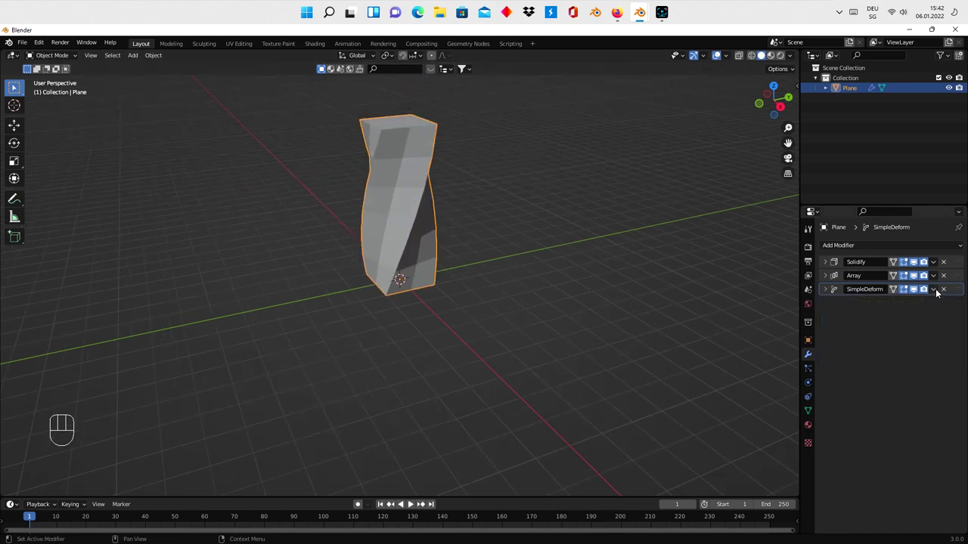
pyautogui.moveTo(939, 292); pyautogui.dragTo(904, 335)
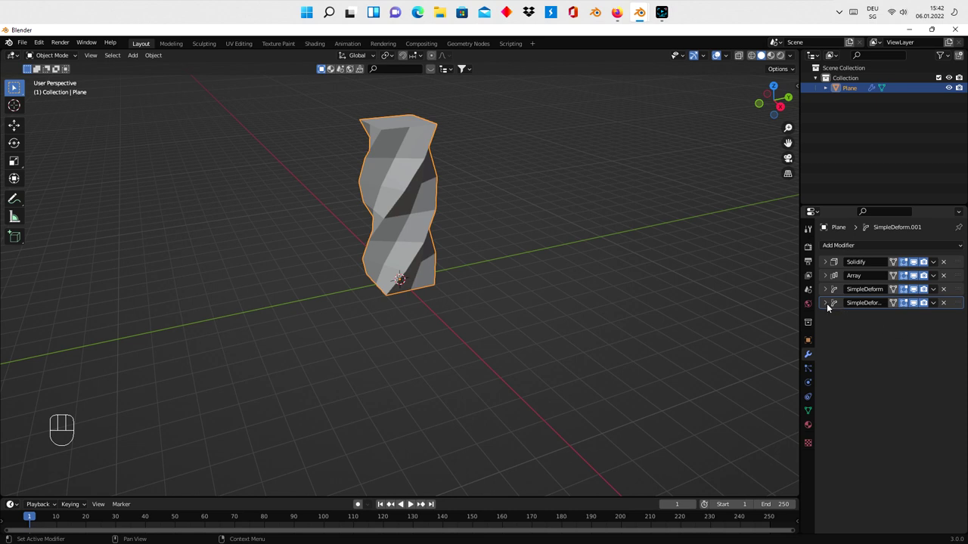
pyautogui.click(830, 307)
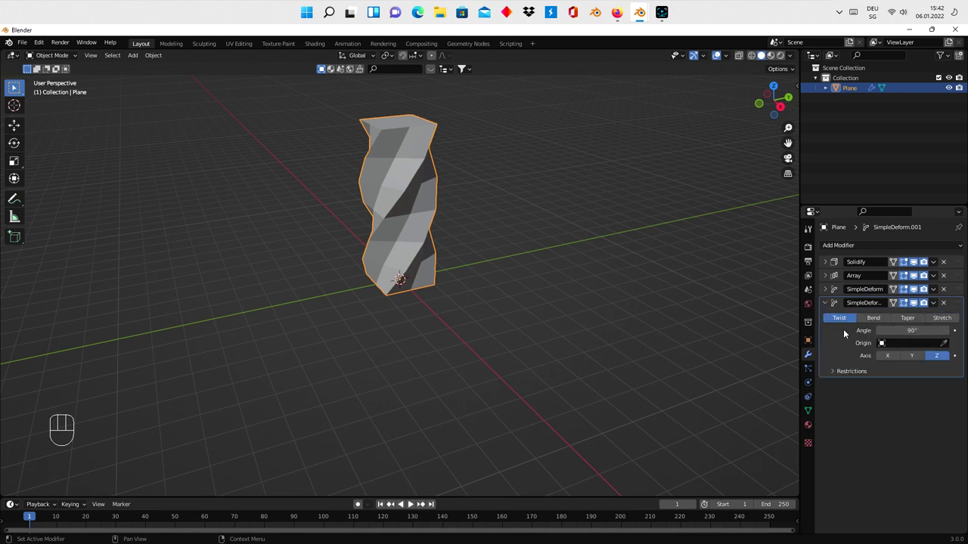
pyautogui.click(875, 315)
# - Bend 360° around Y and raise the Array count to 18 so the column closes into a ring
pyautogui.click(915, 354)
pyautogui.moveTo(658, 265); pyautogui.dragTo(645, 292)
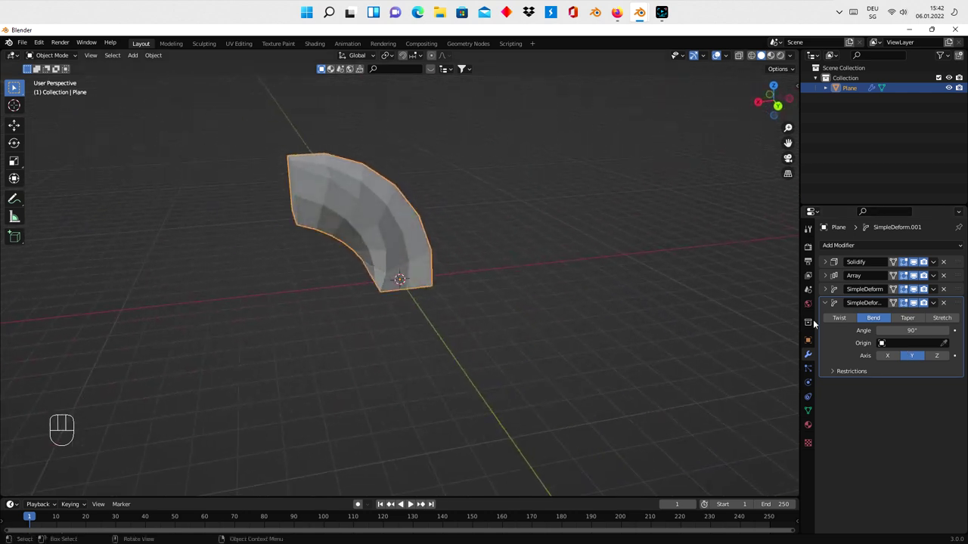
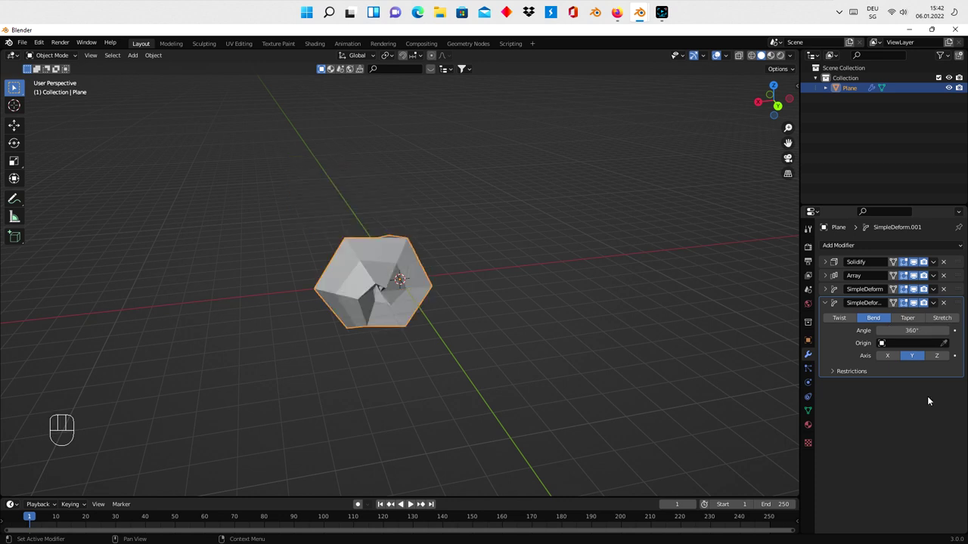
pyautogui.click(826, 307)
pyautogui.click(829, 279)
pyautogui.click(944, 303)
pyautogui.click(944, 303)
pyautogui.click(945, 303)
pyautogui.doubleClick(945, 304)
pyautogui.doubleClick(944, 304)
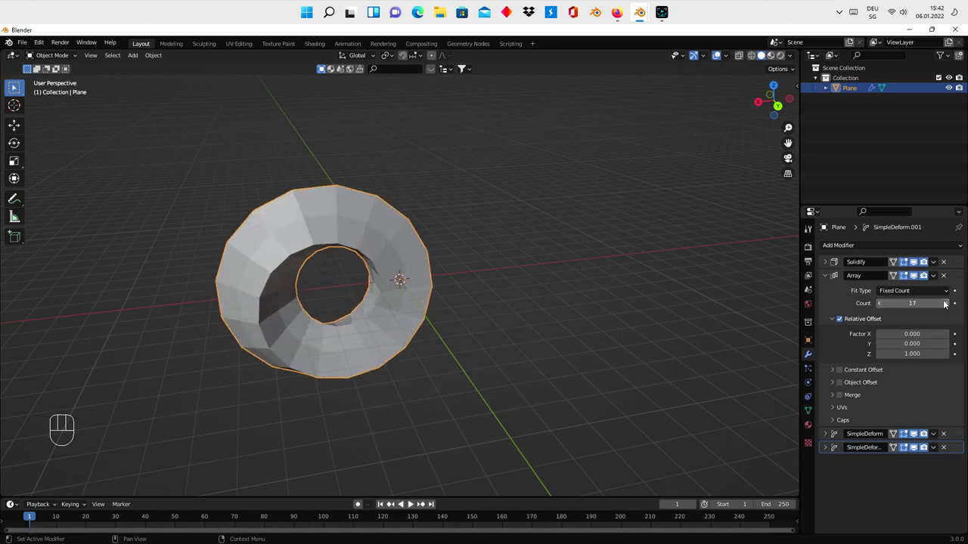
pyautogui.click(945, 303)
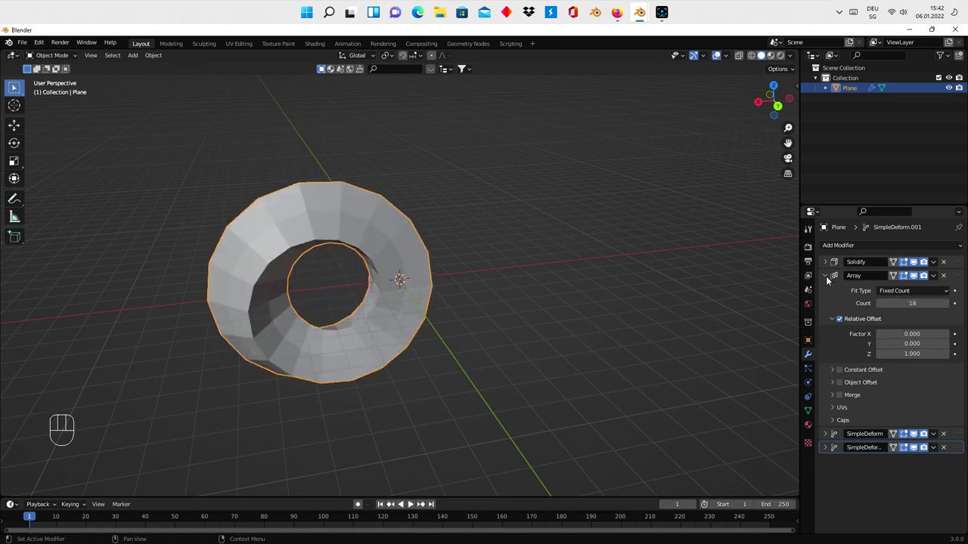
pyautogui.click(829, 279)
pyautogui.click(856, 332)
# - Set the World colour to an Environment Texture and load gray_pier_16k.hdr
pyautogui.moveTo(467, 331); pyautogui.dragTo(665, 315)
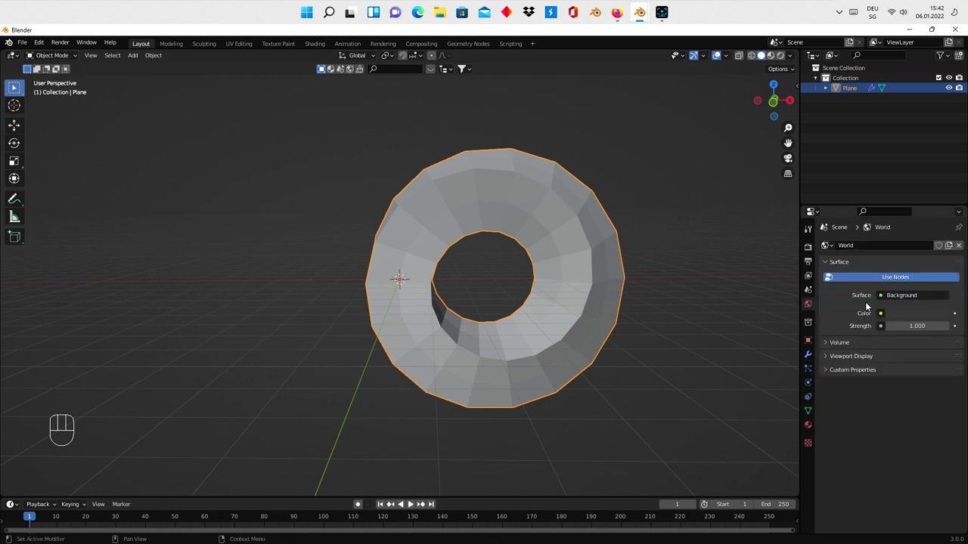
pyautogui.moveTo(885, 317); pyautogui.dragTo(695, 353)
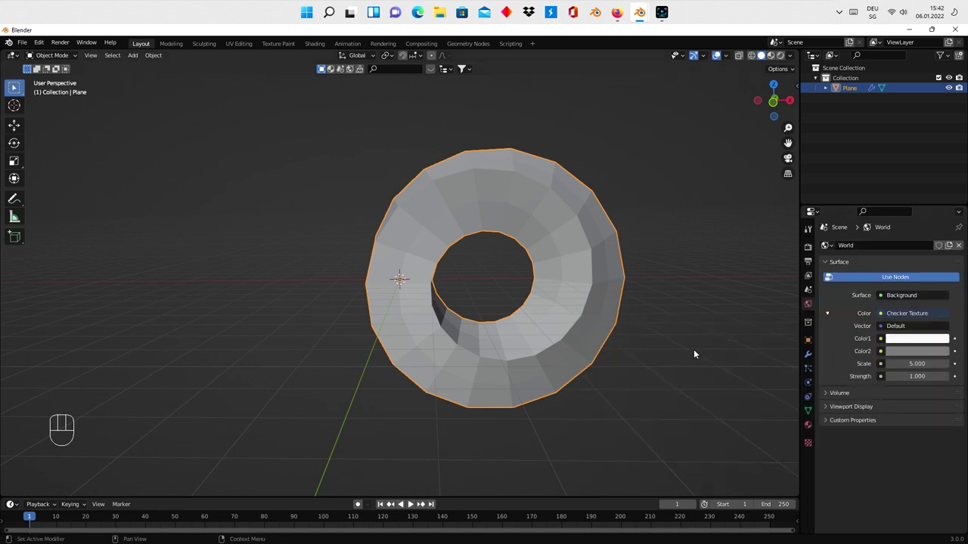
pyautogui.moveTo(885, 312); pyautogui.dragTo(687, 367)
pyautogui.click(908, 328)
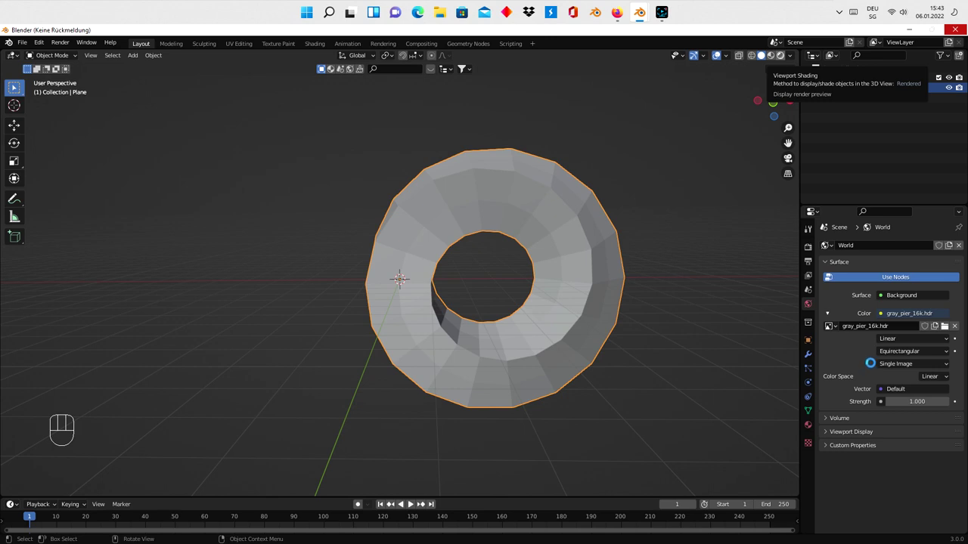
# - Switch the viewport to Rendered shading and lower World strength to 0.4
pyautogui.moveTo(869, 369); pyautogui.dragTo(896, 405)
pyautogui.click(891, 404)
pyautogui.click(892, 404)
pyautogui.click(891, 404)
pyautogui.doubleClick(891, 404)
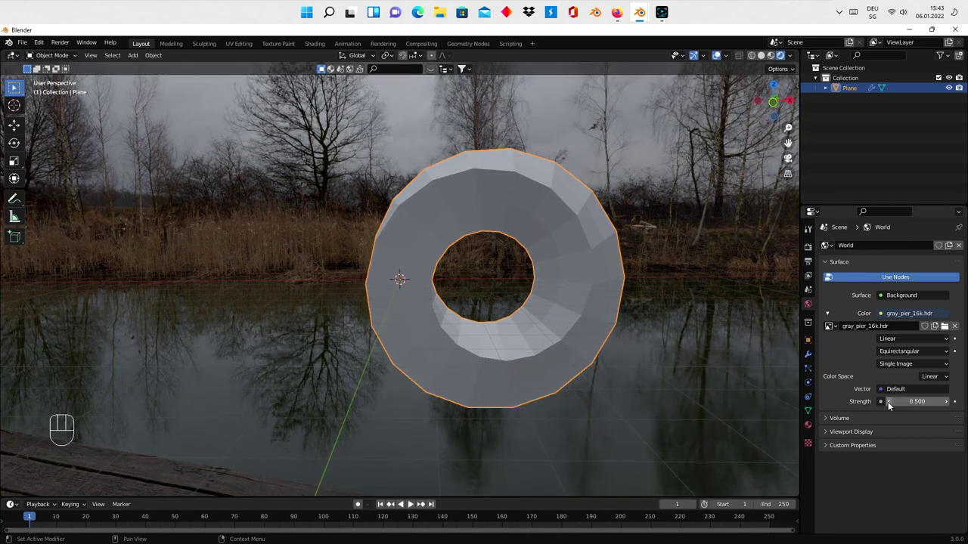
pyautogui.click(891, 404)
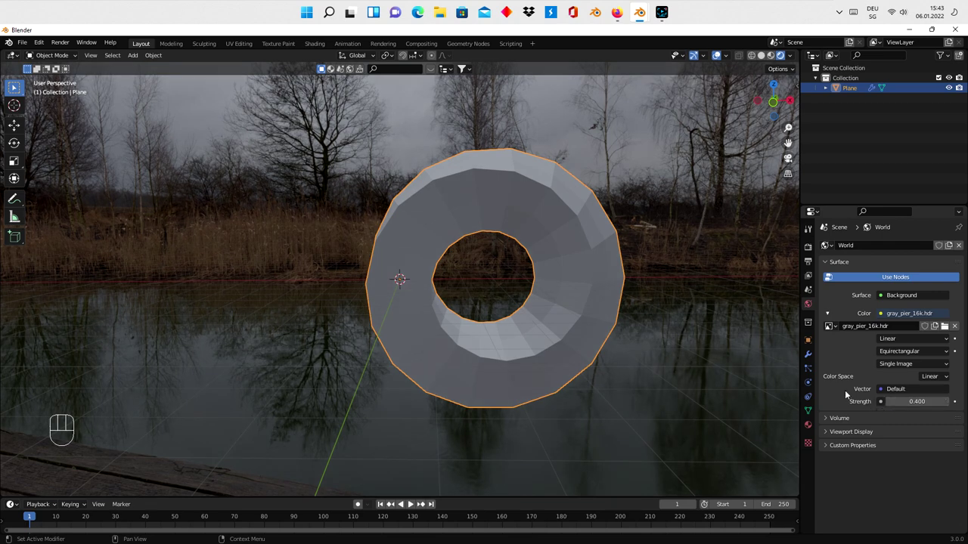
pyautogui.moveTo(745, 371); pyautogui.dragTo(749, 358)
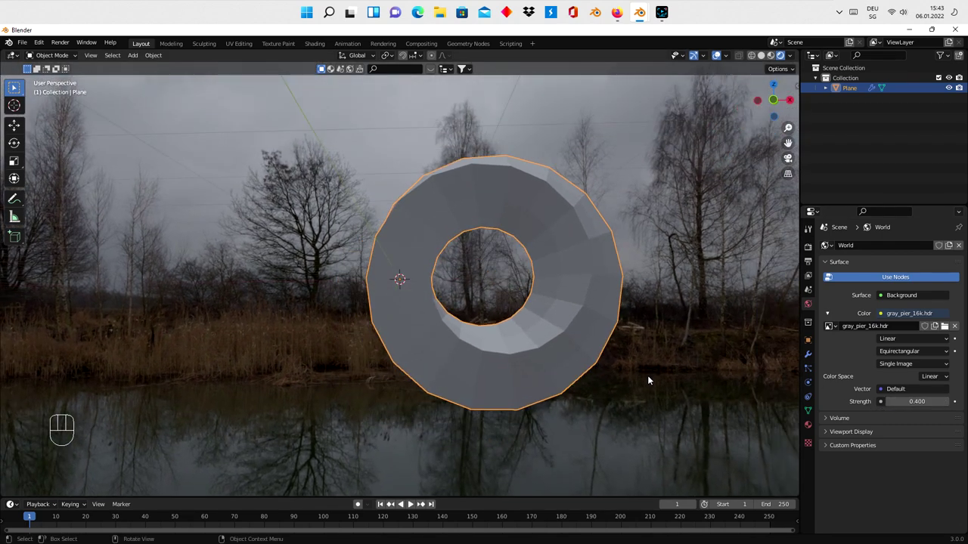
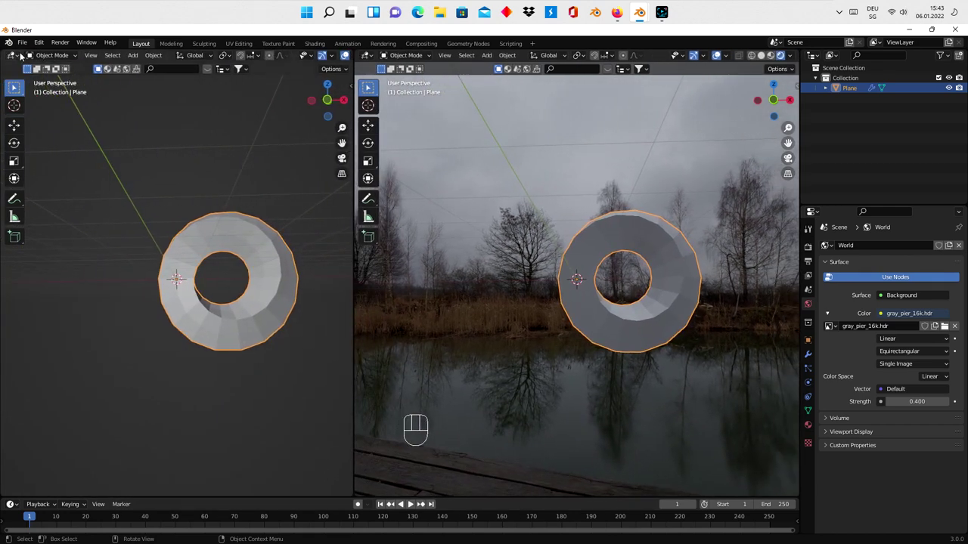
# - Split off a Geometry Node Editor area and create a new node tree for the plane
pyautogui.moveTo(21, 55); pyautogui.dragTo(56, 154)
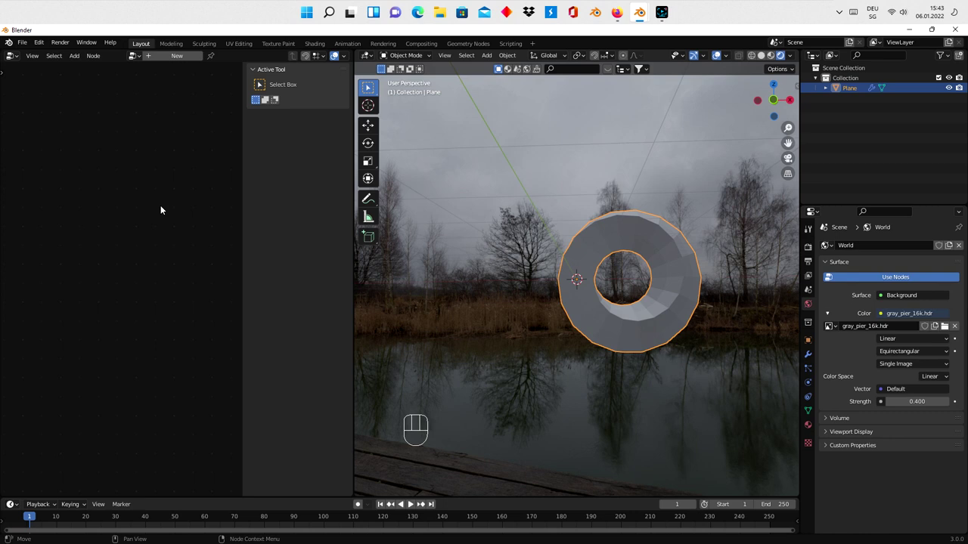
pyautogui.press('n')
pyautogui.click(157, 55)
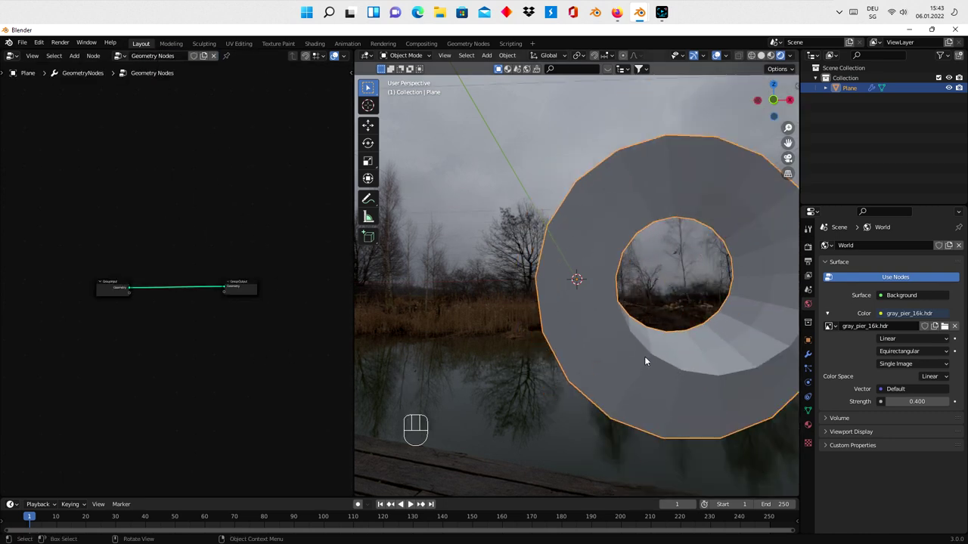
pyautogui.moveTo(653, 358); pyautogui.dragTo(535, 361)
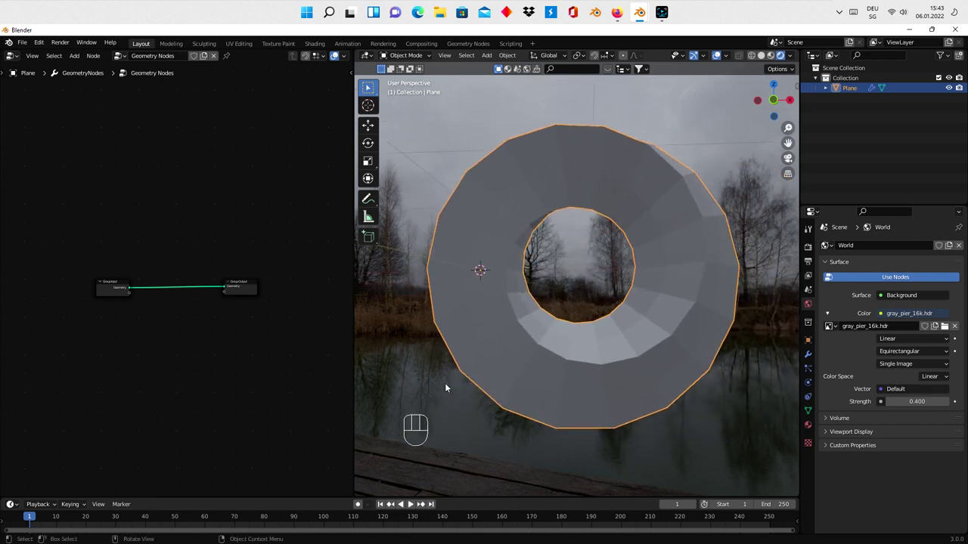
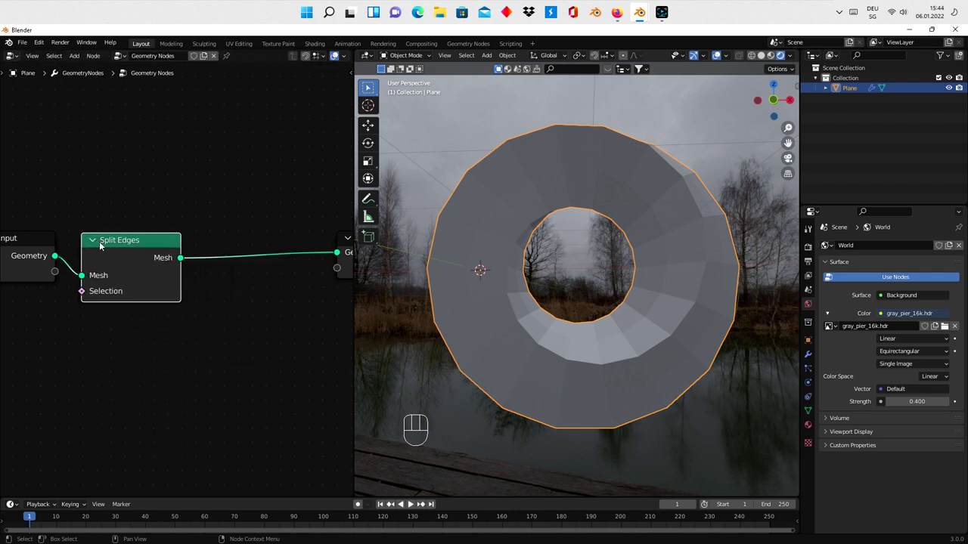
# - Chain Split Edges, Capture Attribute (Face, Vector) and Set Position, feeding Position into the captured value
pyautogui.middleClick(250, 319)
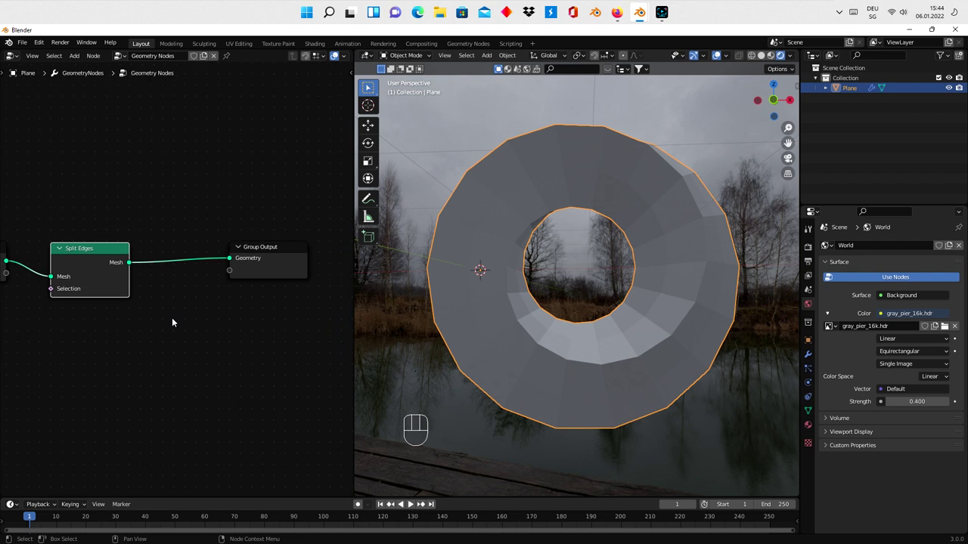
pyautogui.middleClick(154, 309)
pyautogui.press('shift+a')
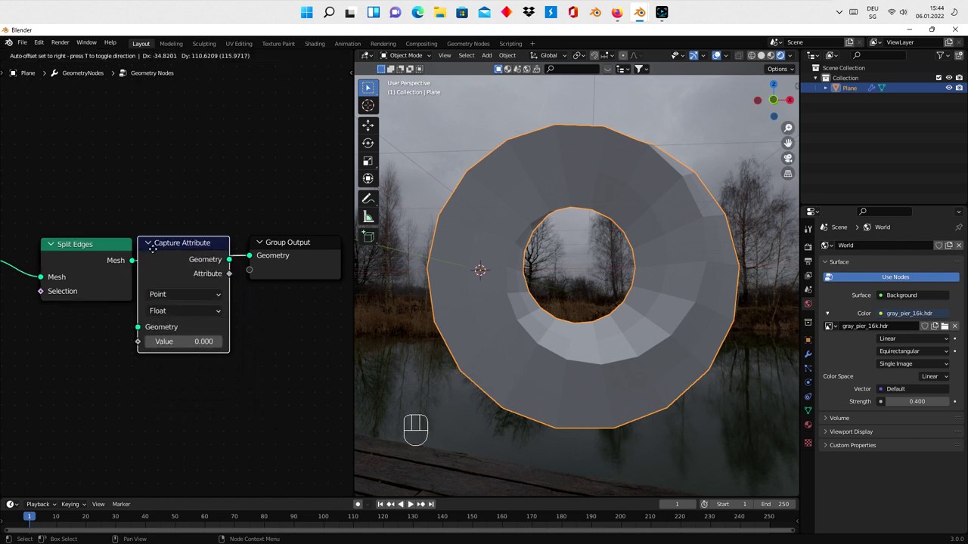
pyautogui.moveTo(219, 292); pyautogui.dragTo(211, 335)
pyautogui.moveTo(220, 312); pyautogui.dragTo(220, 357)
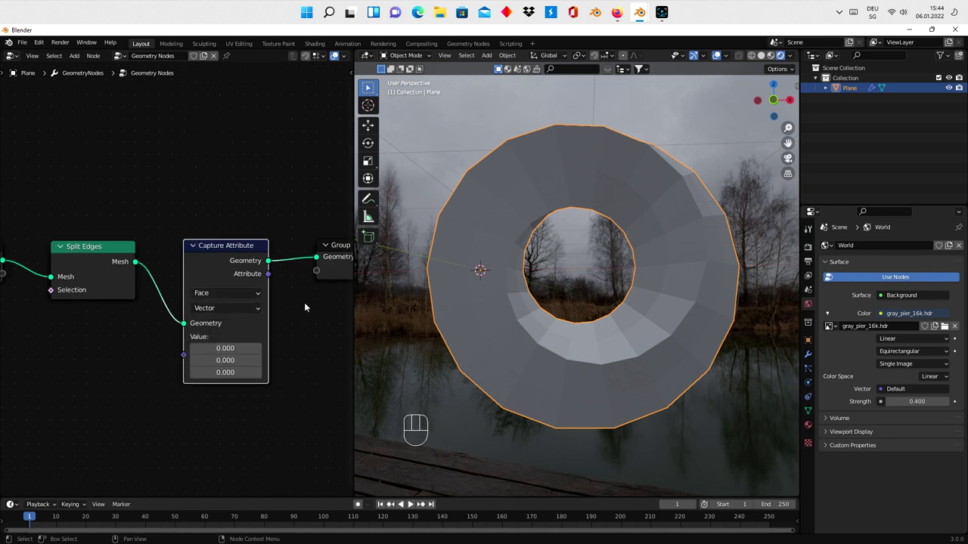
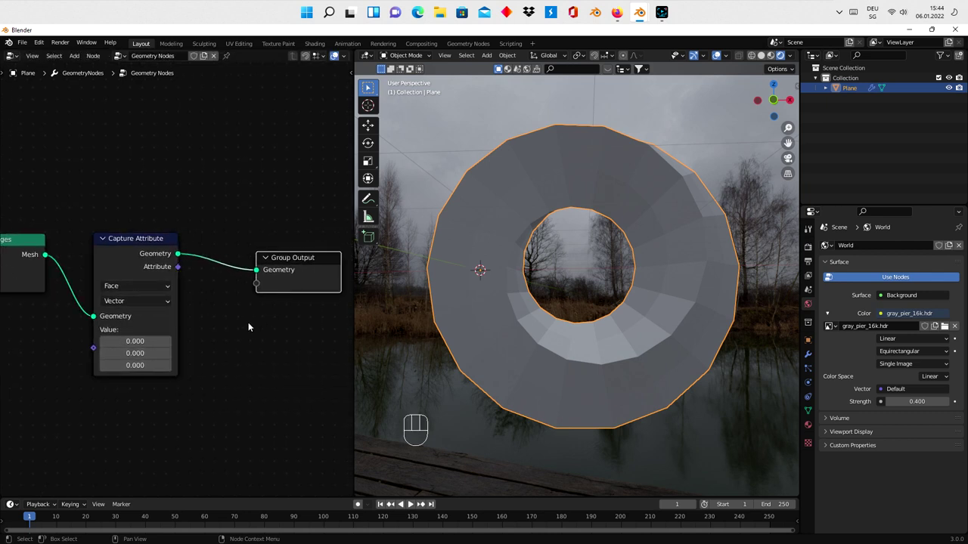
pyautogui.press('shift+a')
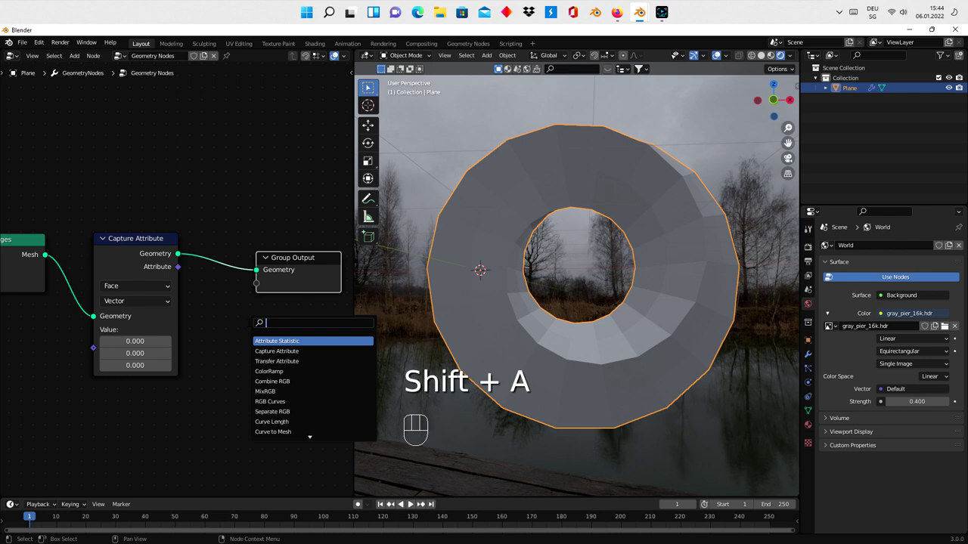
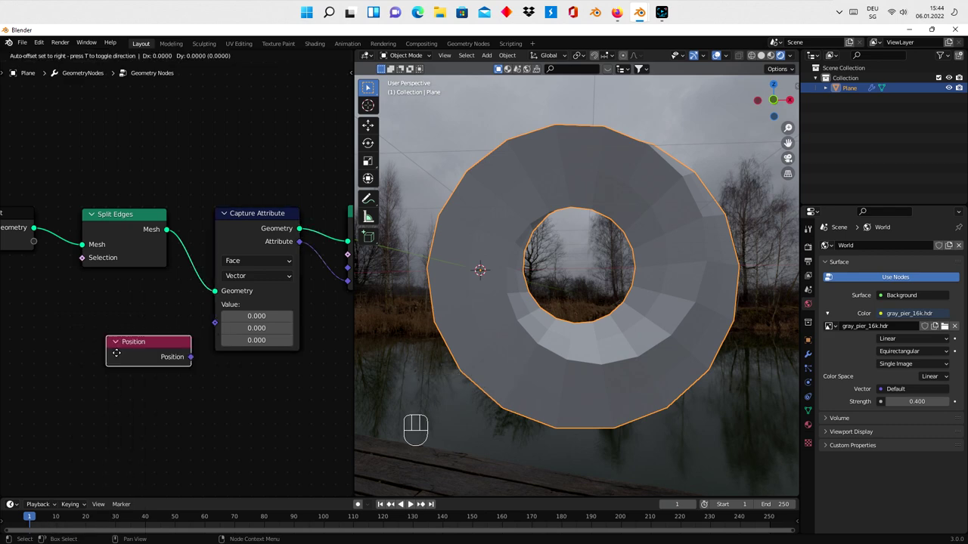
pyautogui.moveTo(195, 333); pyautogui.dragTo(214, 330)
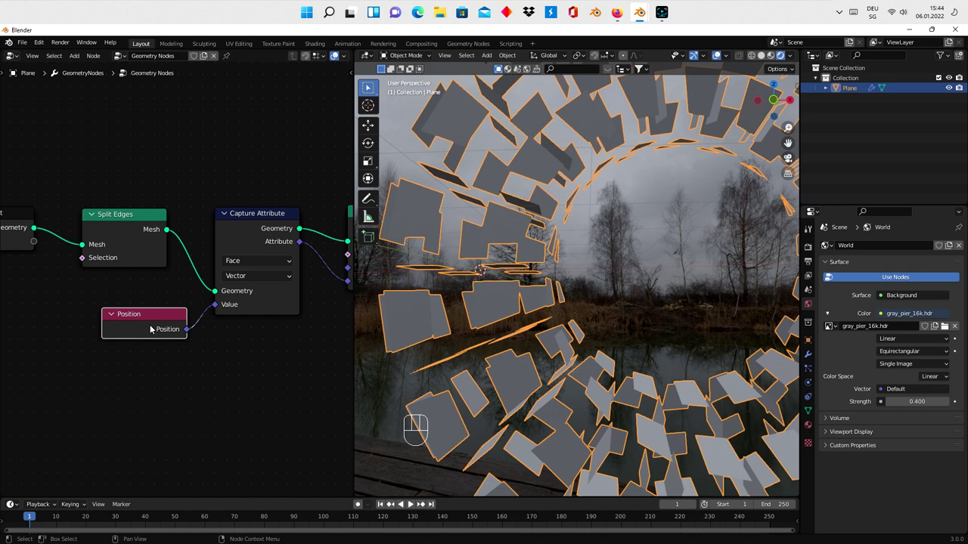
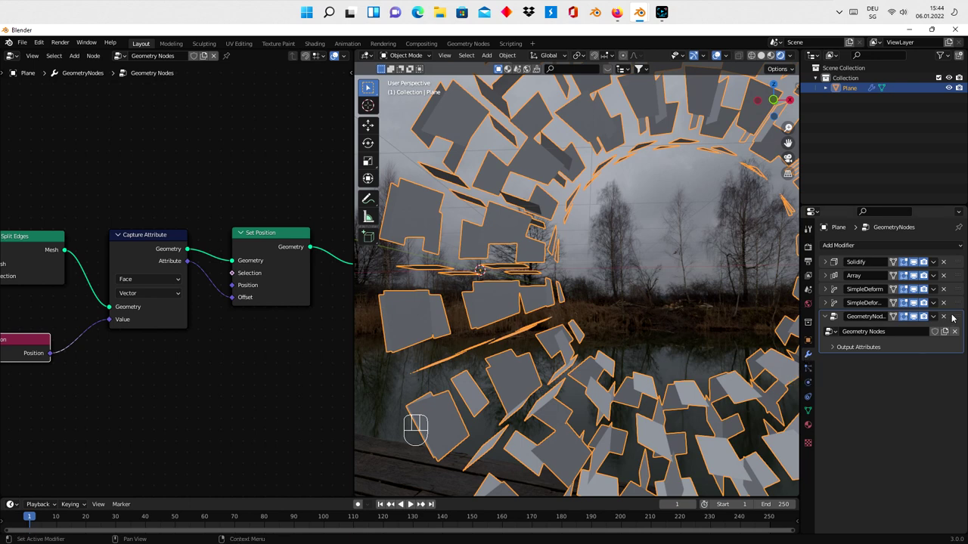
# - Move Geometry Nodes to the top of the stack and add a Smooth modifier
pyautogui.moveTo(955, 317); pyautogui.dragTo(953, 248)
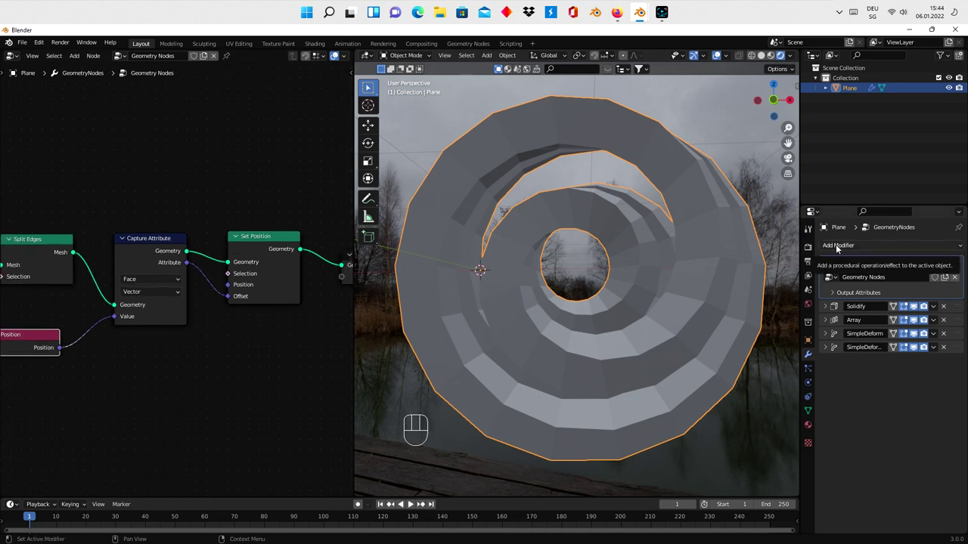
pyautogui.click(828, 262)
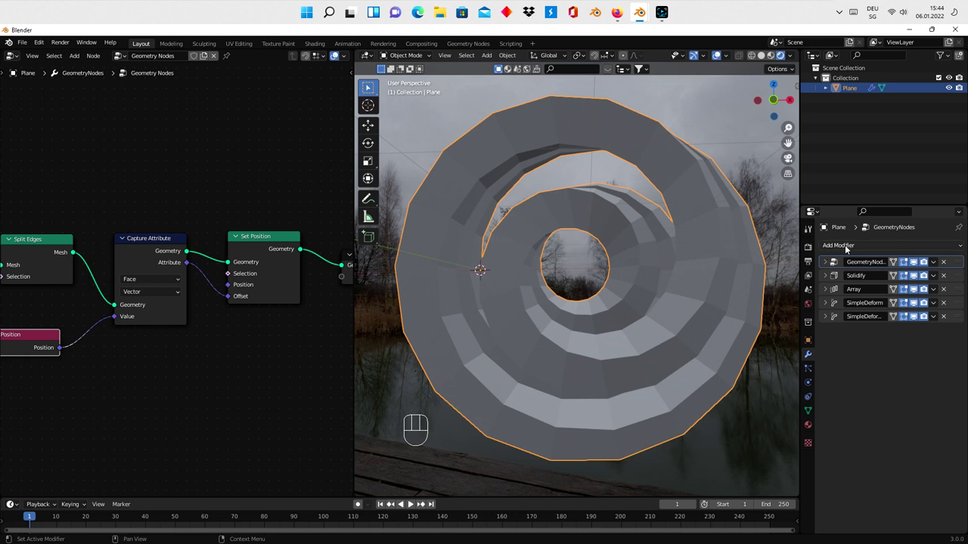
pyautogui.moveTo(849, 247); pyautogui.dragTo(846, 387)
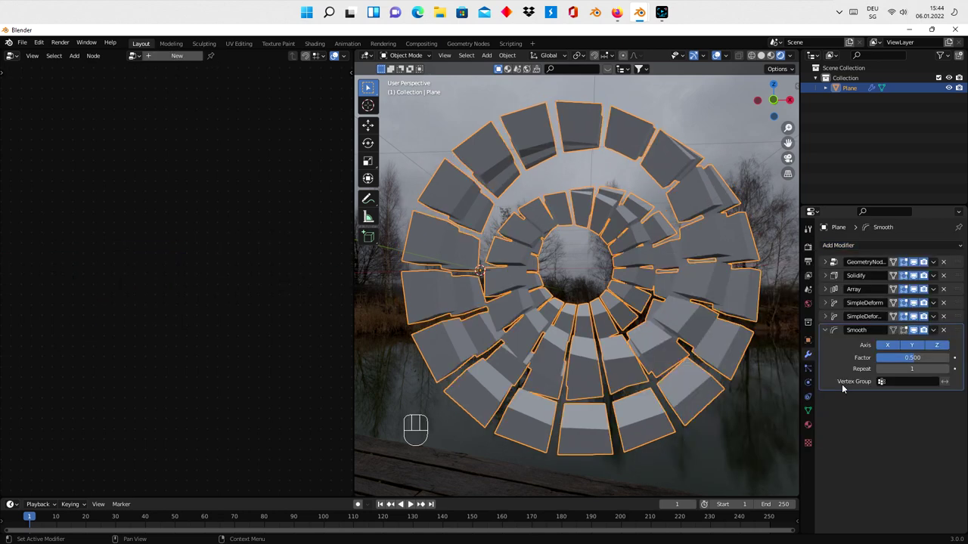
pyautogui.click(717, 58)
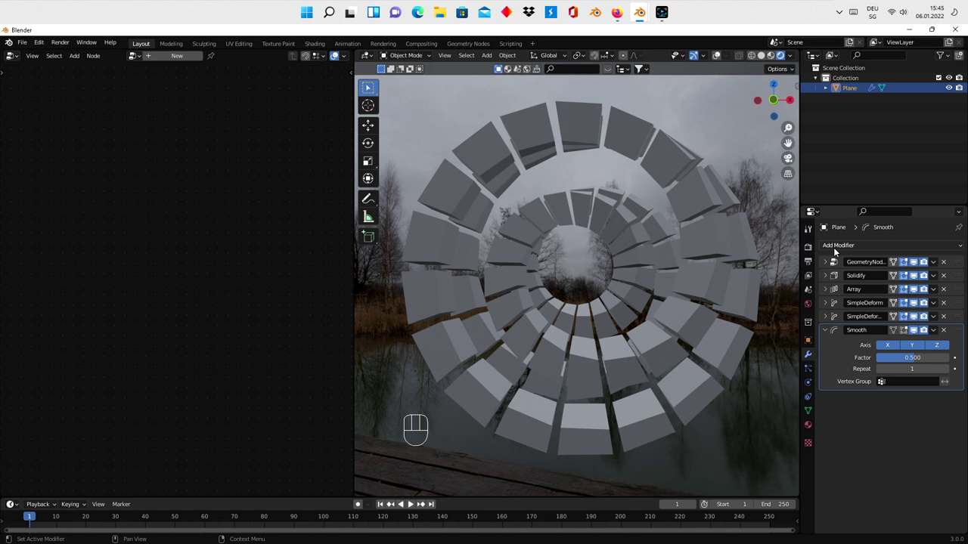
# - Add a Bevel modifier and move it just below Solidify to round the tiles
pyautogui.moveTo(837, 251); pyautogui.dragTo(760, 283)
pyautogui.click(824, 326)
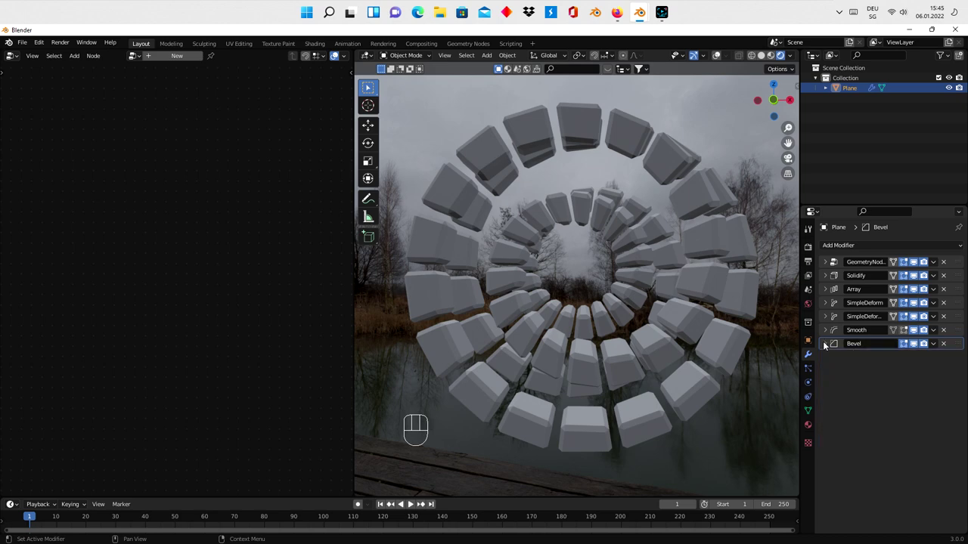
pyautogui.moveTo(954, 347); pyautogui.dragTo(946, 286)
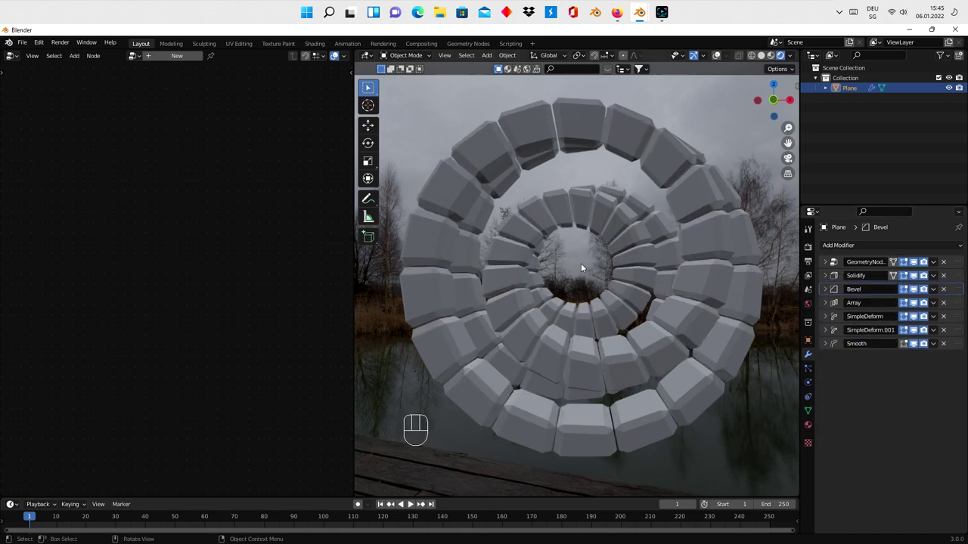
pyautogui.moveTo(588, 264); pyautogui.dragTo(591, 272)
pyautogui.click(702, 267)
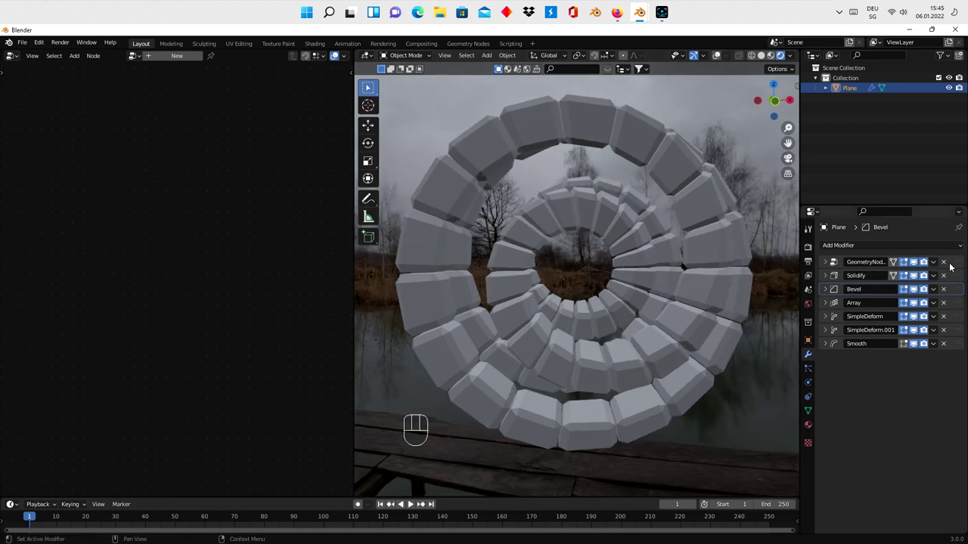
# - Enable Ambient Occlusion in the Eevee render settings and check the tunnel shading
pyautogui.click(953, 261)
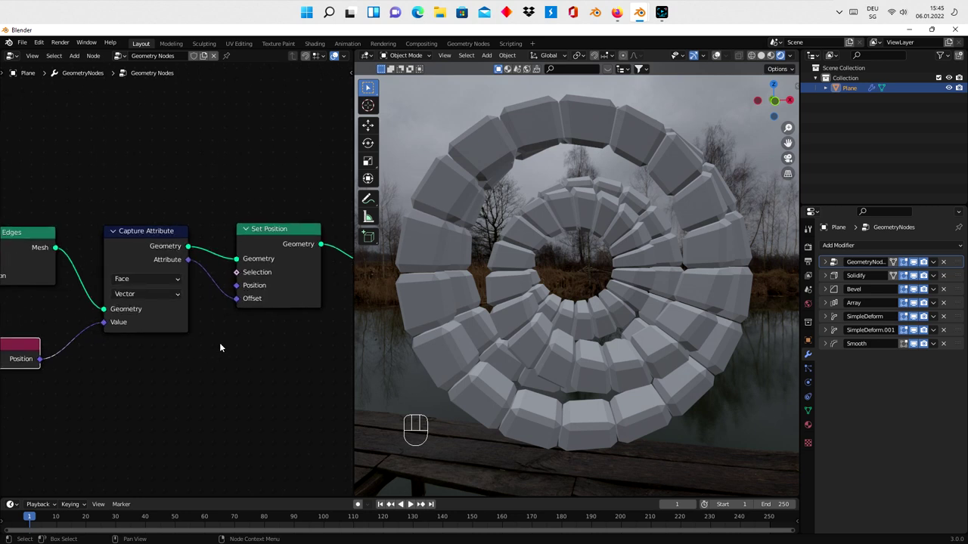
pyautogui.click(810, 249)
pyautogui.click(834, 320)
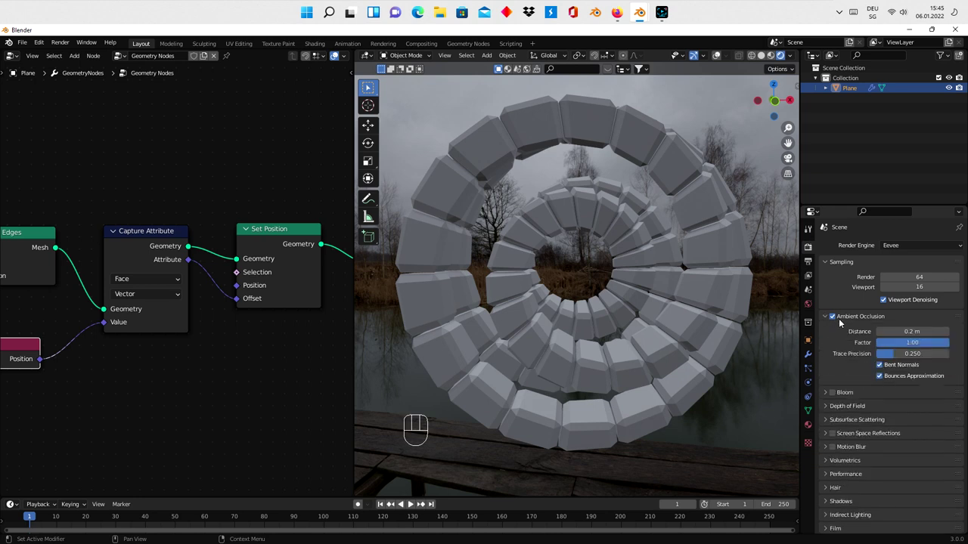
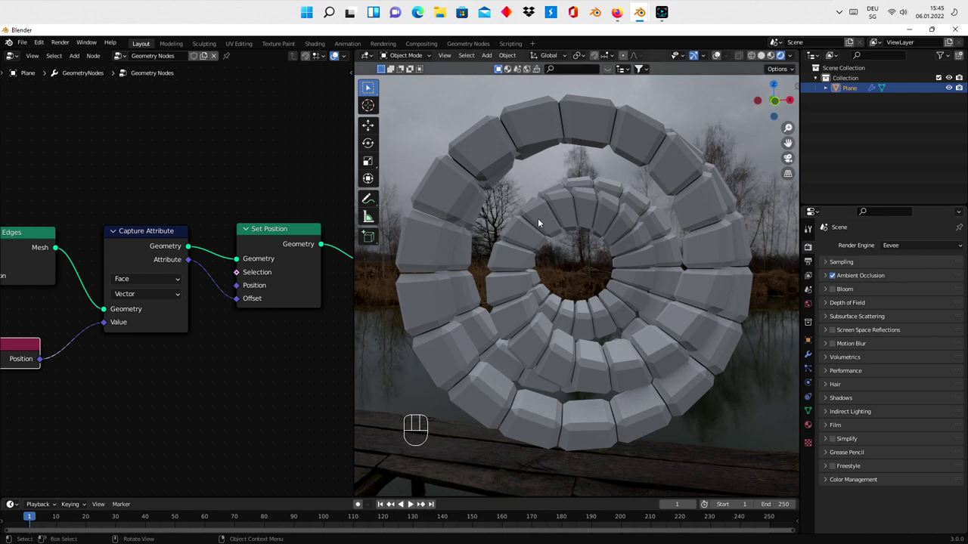
pyautogui.click(539, 221)
pyautogui.moveTo(566, 304); pyautogui.dragTo(775, 304)
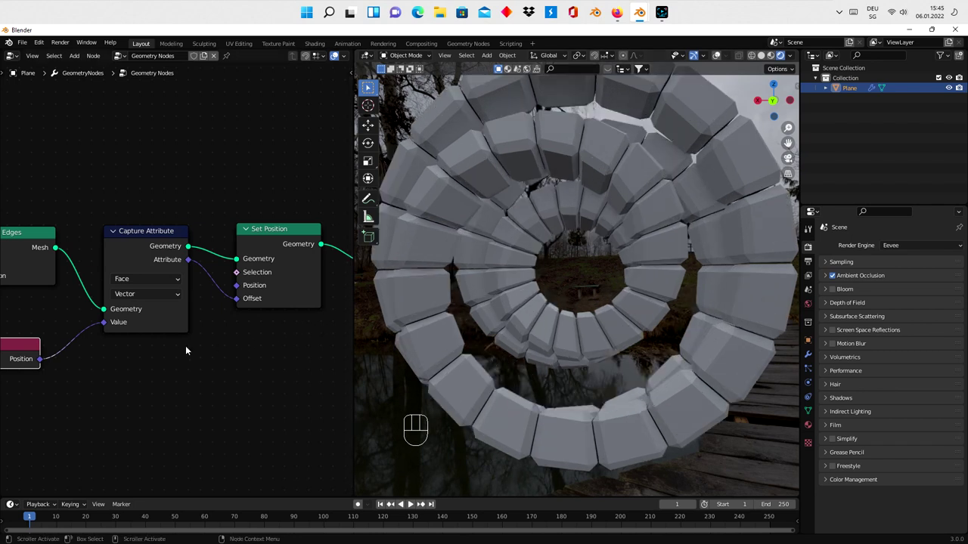
# - Bring the end of the node tree into view and search for a node to add
pyautogui.middleClick(200, 351)
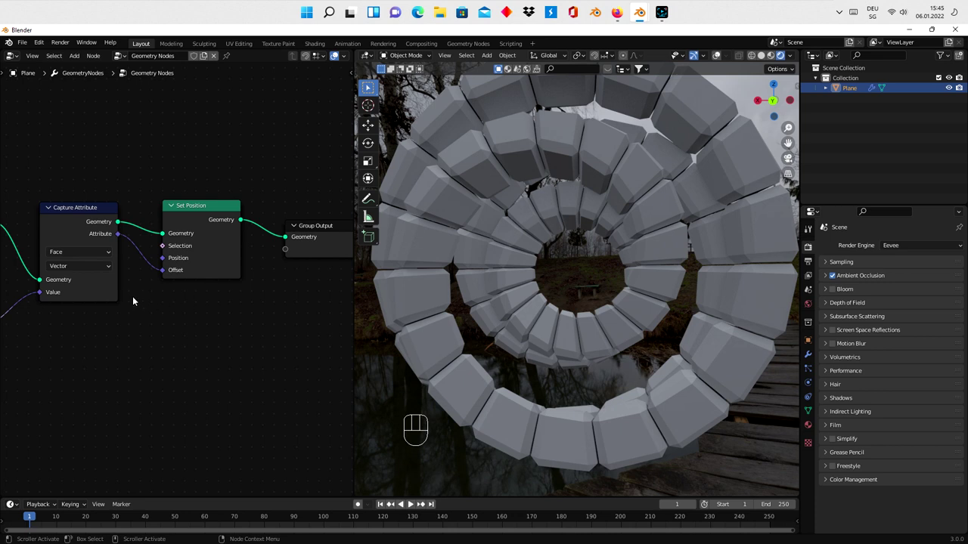
pyautogui.press('shift+a')
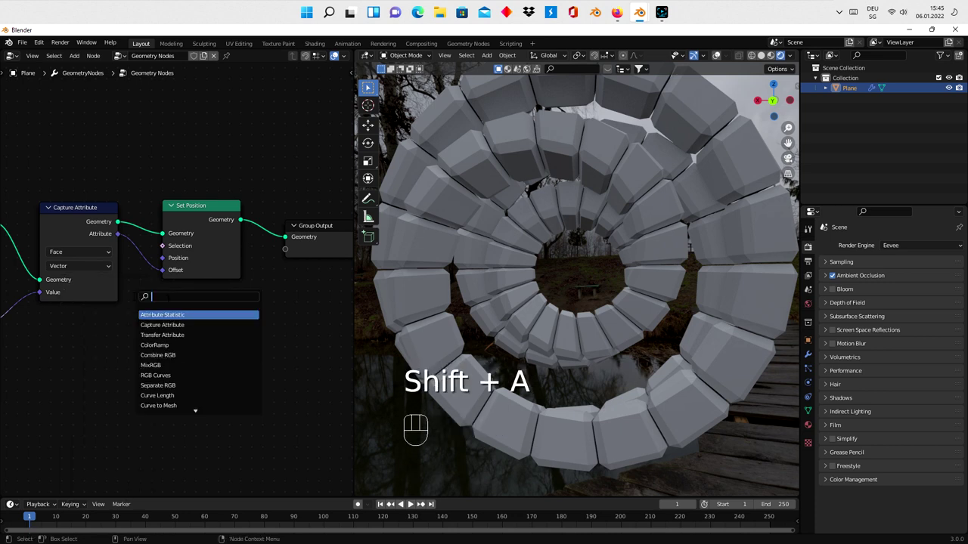
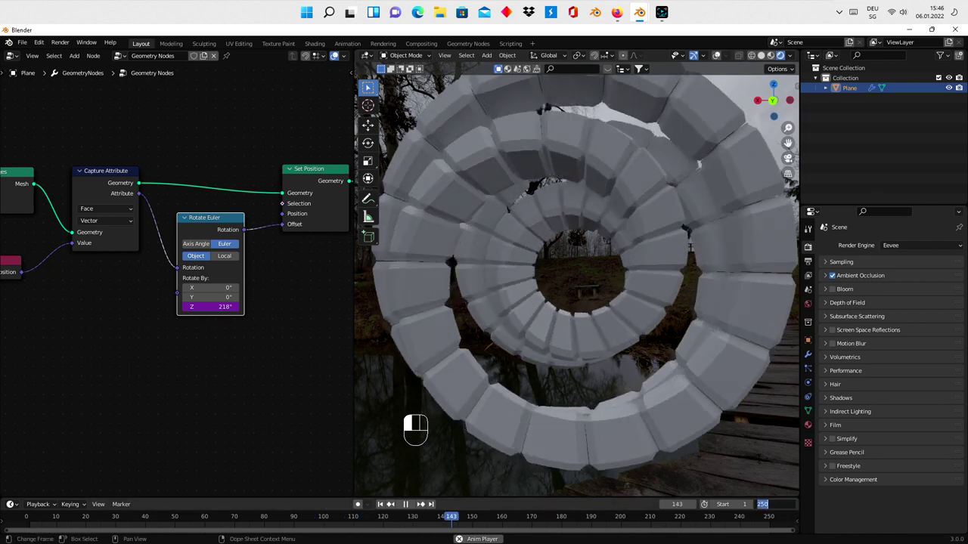
# - Set Color Management Look to High Contrast and raise Exposure to about 0.126
pyautogui.press('0')
pyautogui.moveTo(761, 461); pyautogui.dragTo(558, 296)
pyautogui.moveTo(558, 295); pyautogui.dragTo(561, 297)
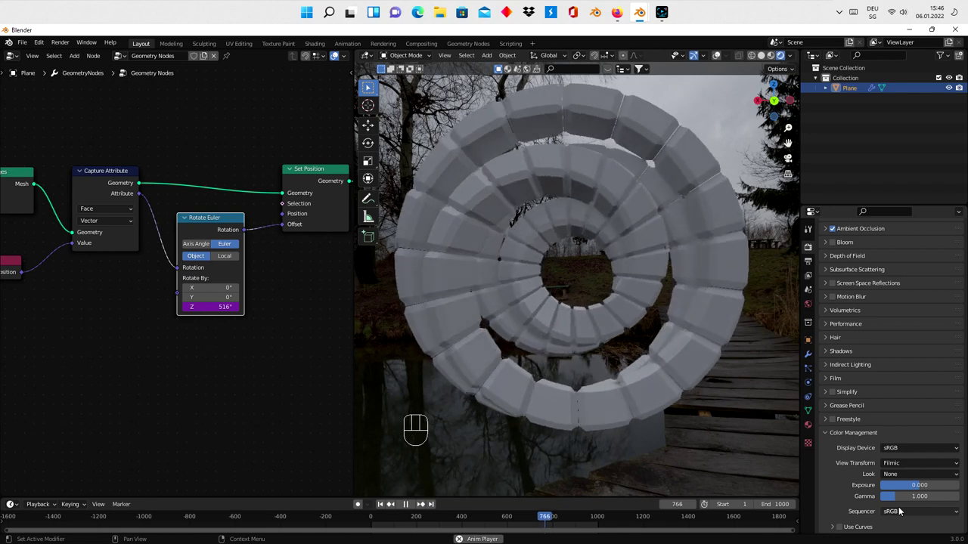
pyautogui.moveTo(914, 481); pyautogui.dragTo(625, 453)
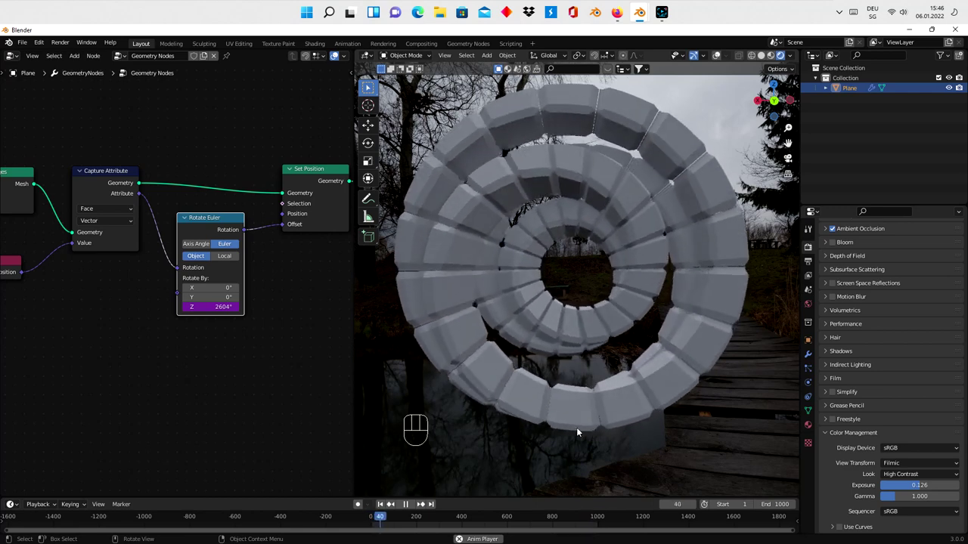
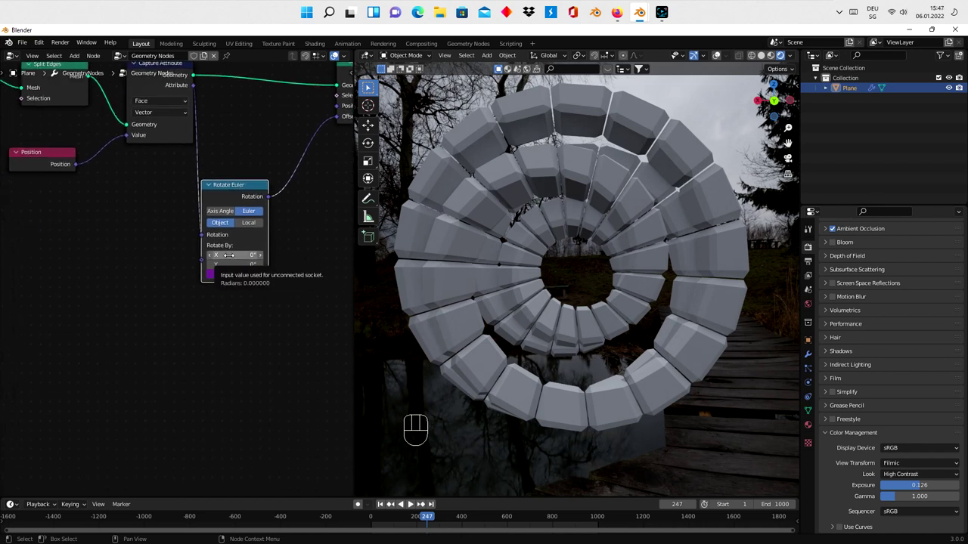
pyautogui.click(243, 227)
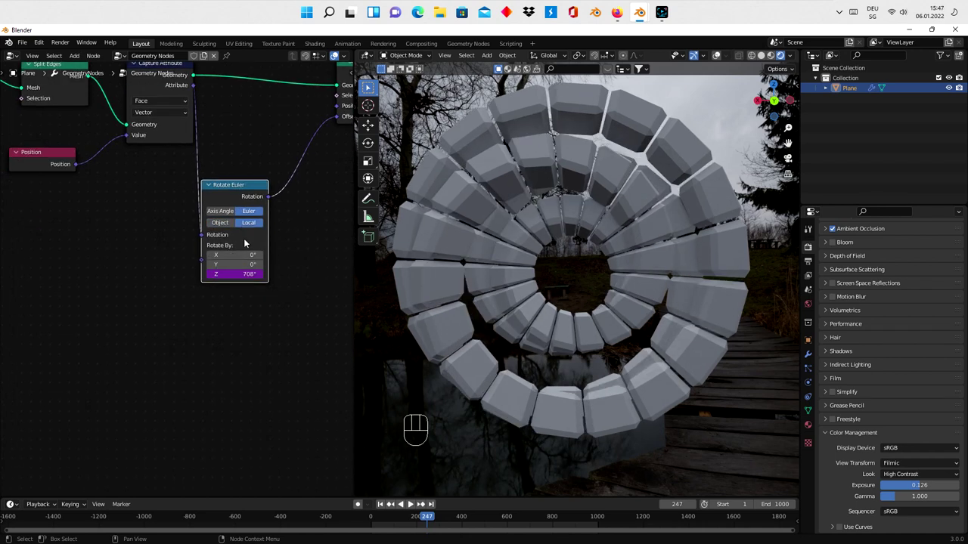
pyautogui.click(410, 507)
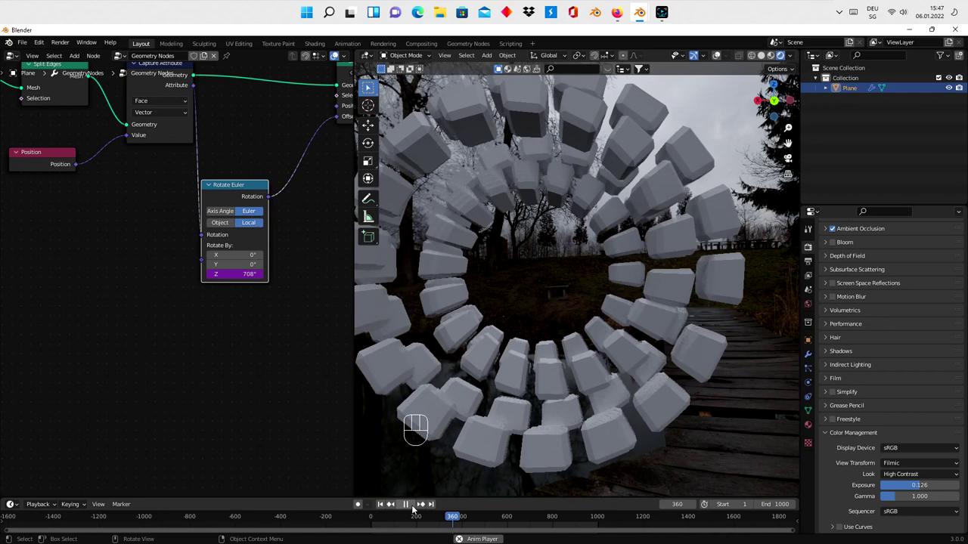
pyautogui.click(223, 214)
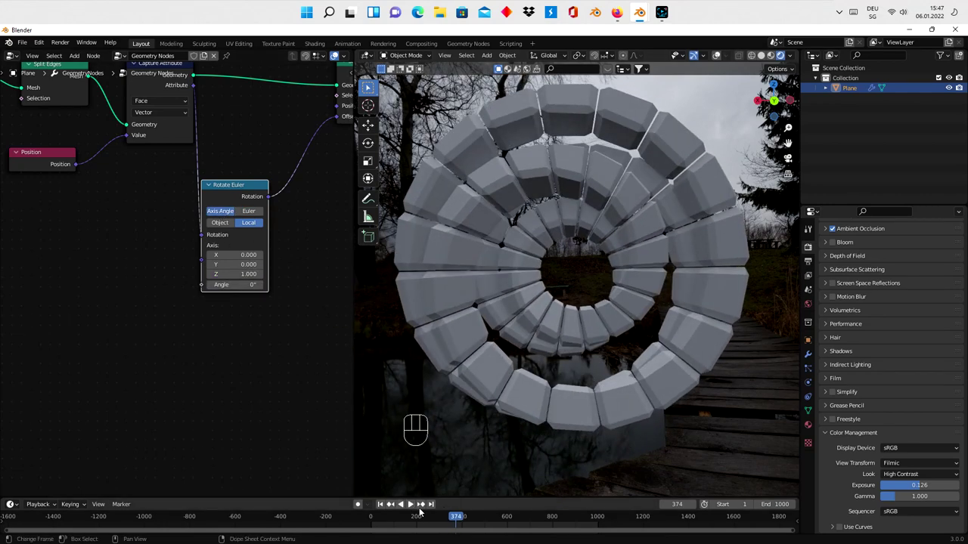
pyautogui.click(414, 506)
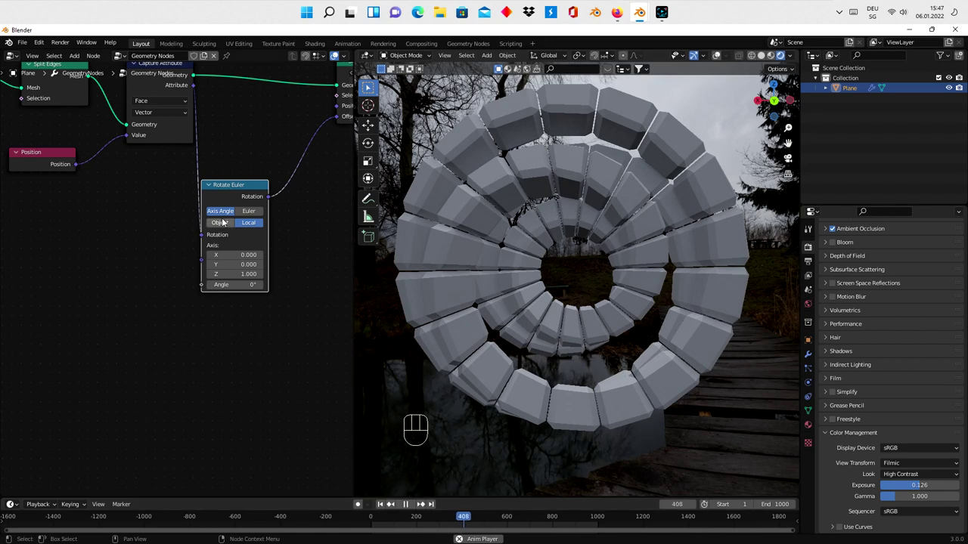
pyautogui.click(225, 226)
pyautogui.moveTo(251, 211); pyautogui.dragTo(376, 468)
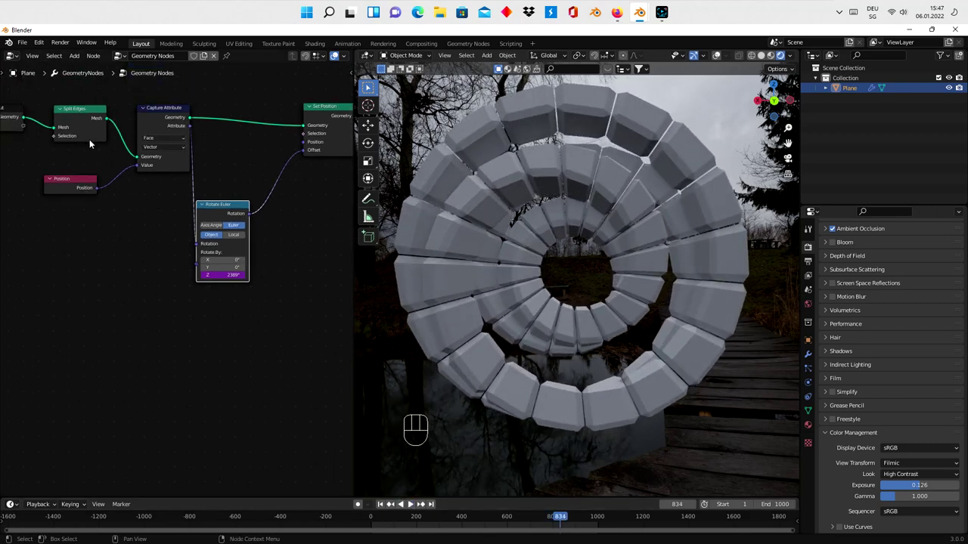
# - Cut the Rotate Euler link from the position offset and search for Geometry Proximity
pyautogui.click(86, 123)
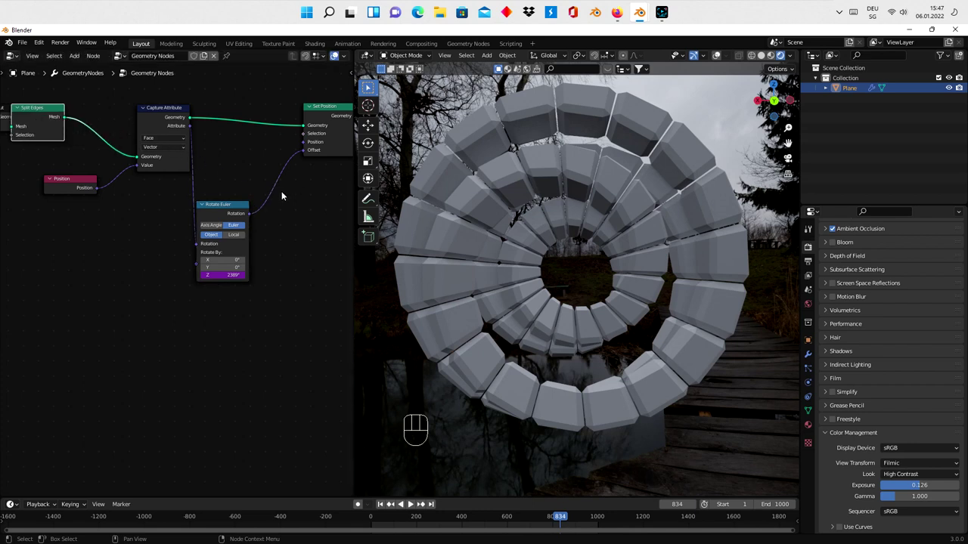
pyautogui.moveTo(199, 245); pyautogui.dragTo(215, 214)
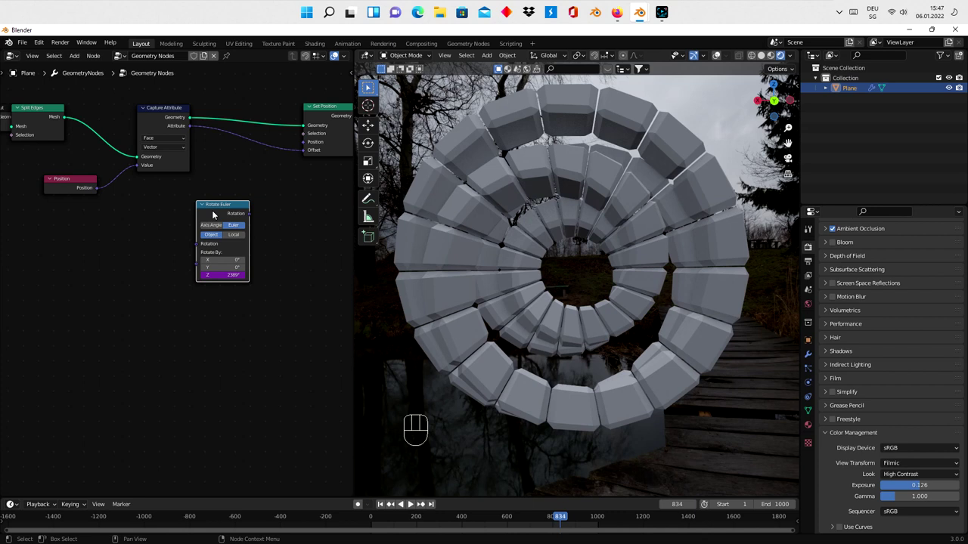
pyautogui.click(215, 213)
pyautogui.press('shift+a')
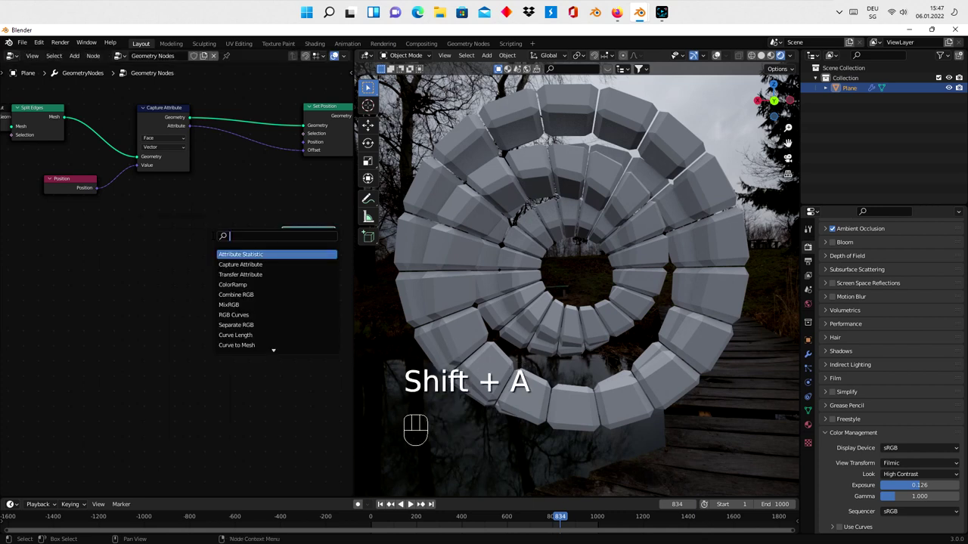
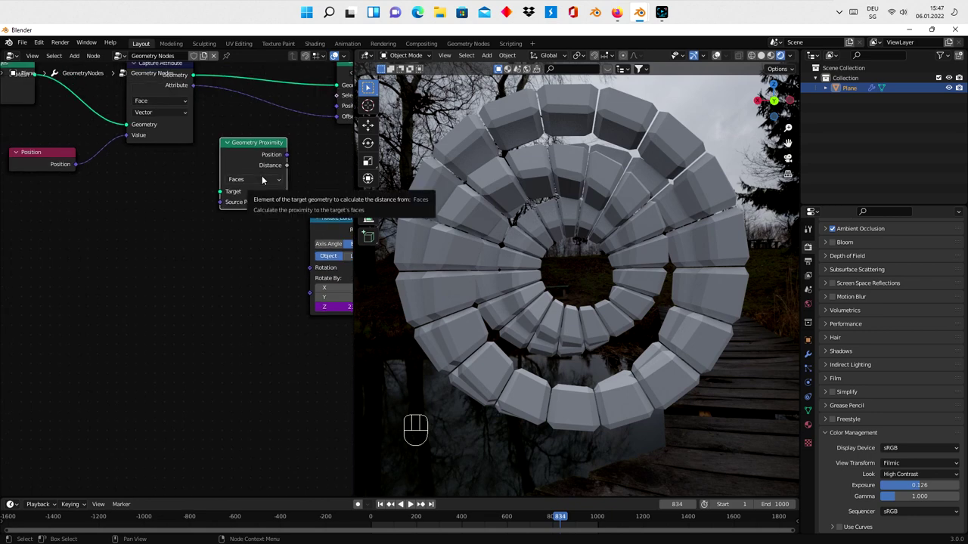
# - Select the Plane and show its GeometryNodes tree in the node editor
pyautogui.moveTo(334, 118); pyautogui.dragTo(336, 136)
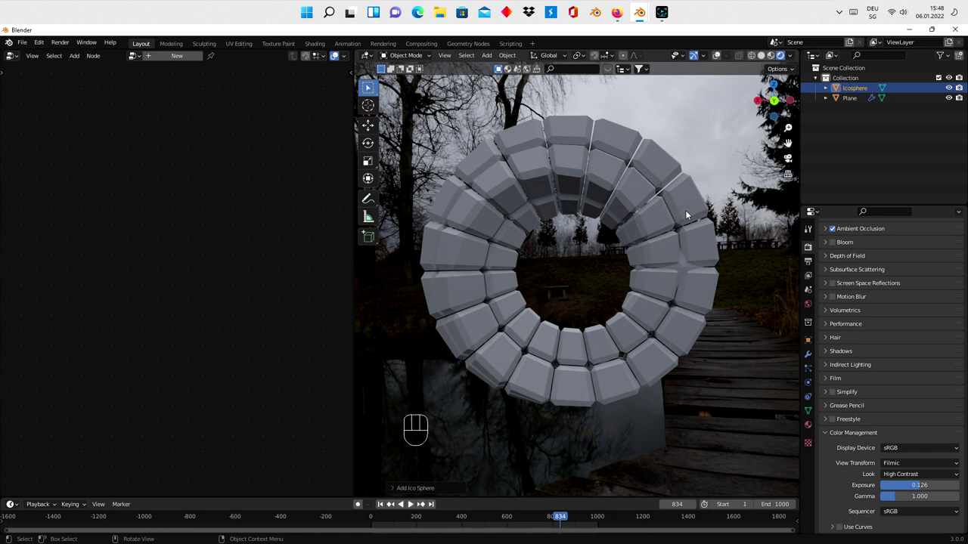
pyautogui.click(652, 230)
pyautogui.moveTo(852, 90); pyautogui.dragTo(101, 284)
pyautogui.moveTo(160, 303); pyautogui.dragTo(210, 214)
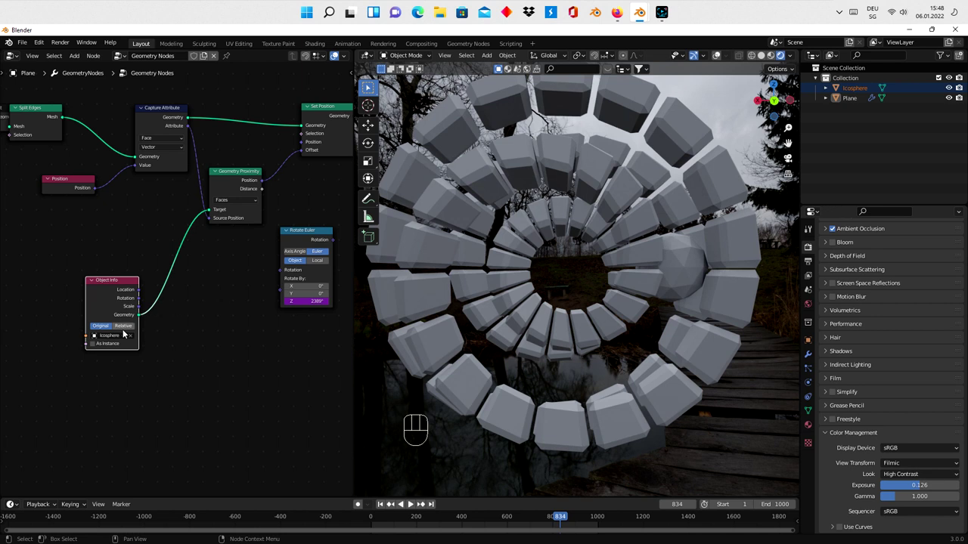
pyautogui.moveTo(125, 329); pyautogui.dragTo(190, 288)
# - Search for a Transform node to feed the proximity target
pyautogui.press('shift+a')
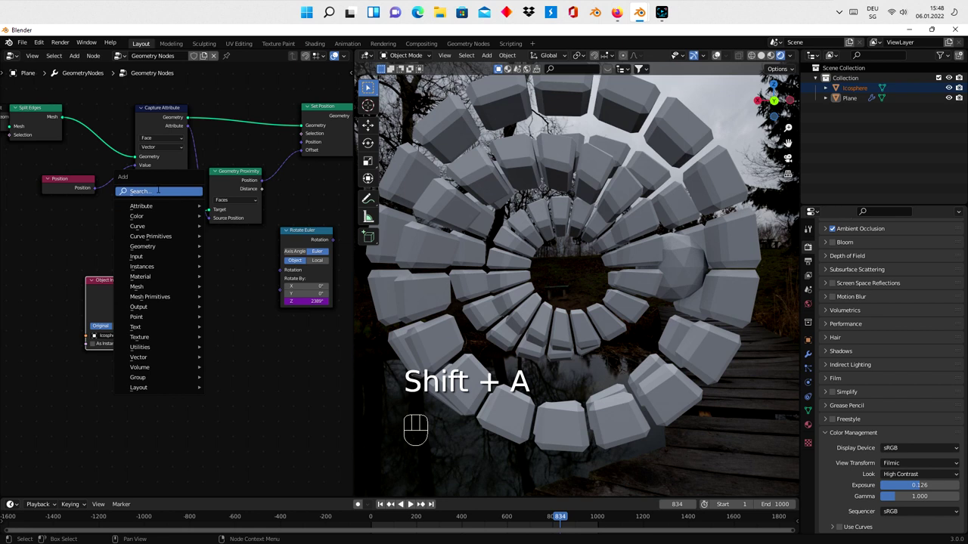
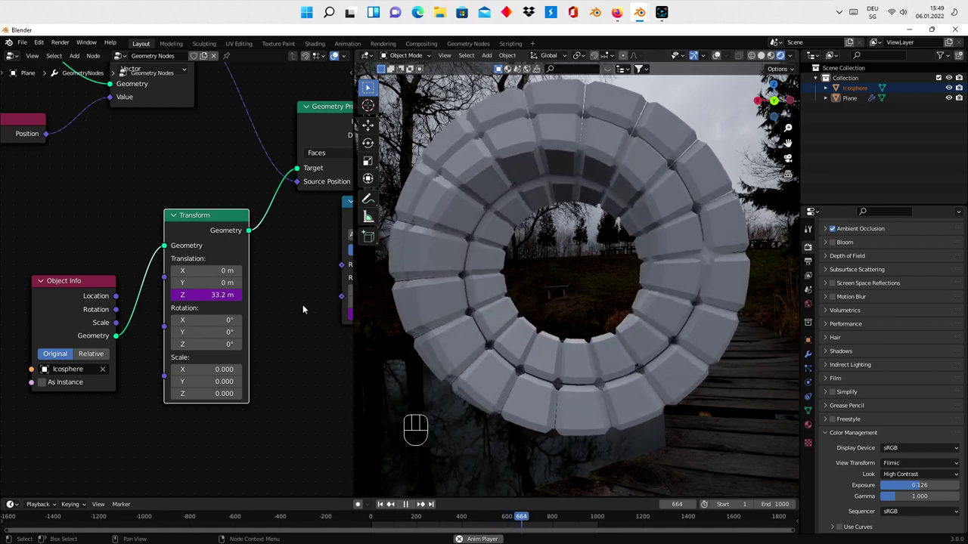
# - Pan the node editor to frame the Transform and Geometry Proximity nodes
pyautogui.middleClick(306, 318)
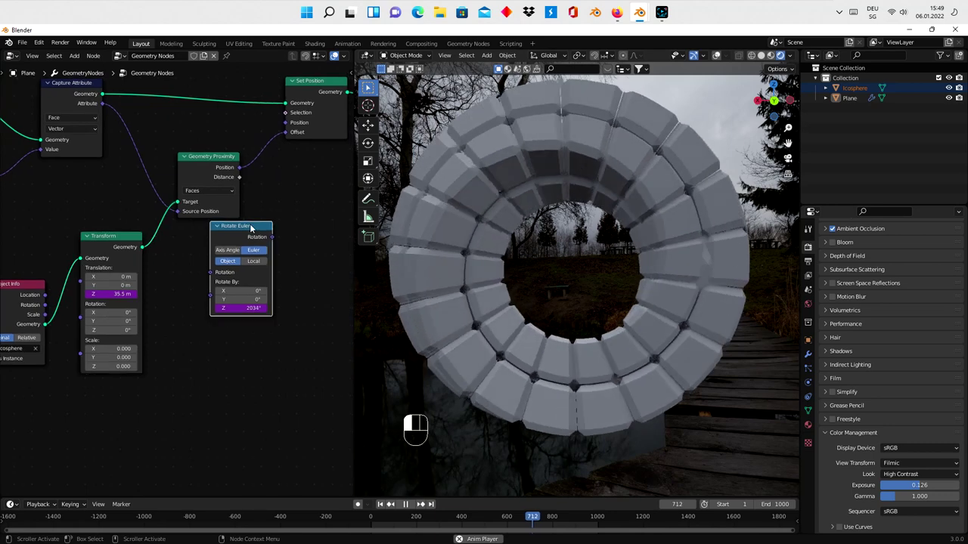
pyautogui.moveTo(254, 228); pyautogui.dragTo(187, 250)
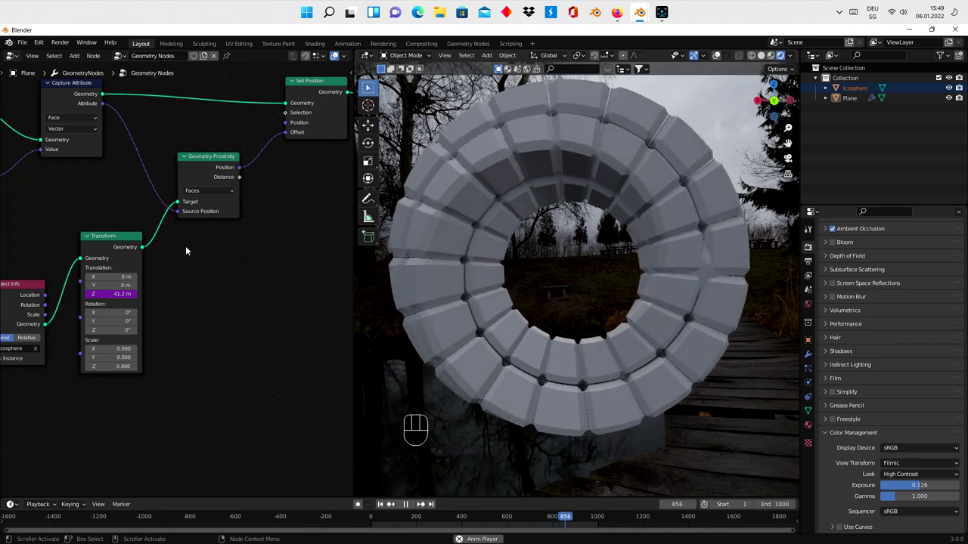
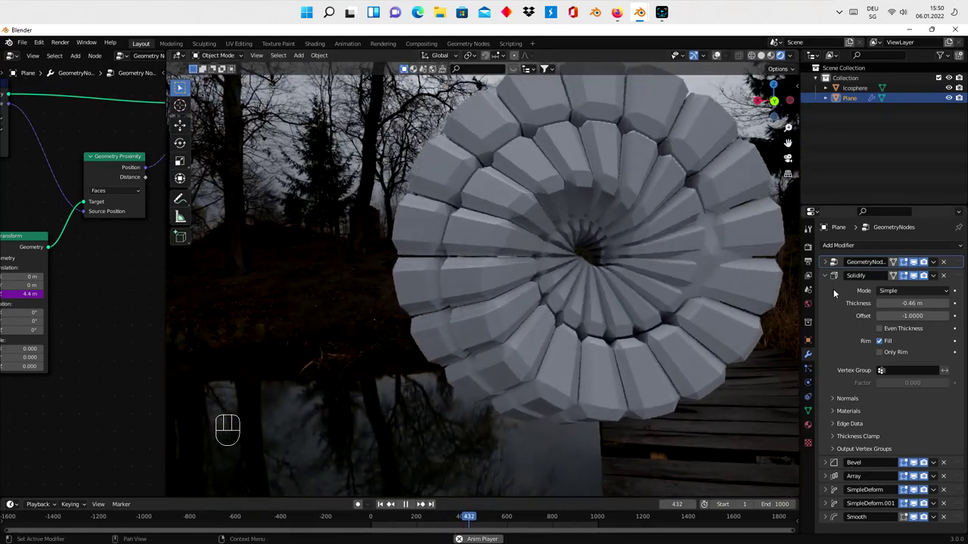
# - Collapse Solidify and drag Smooth above both SimpleDeforms and Array, right after Bevel
pyautogui.click(828, 276)
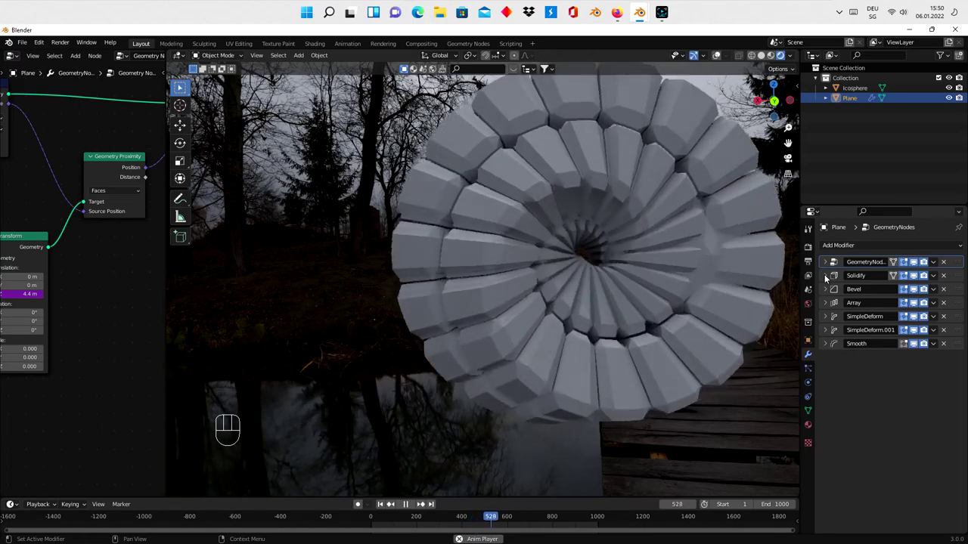
pyautogui.moveTo(955, 345); pyautogui.dragTo(949, 330)
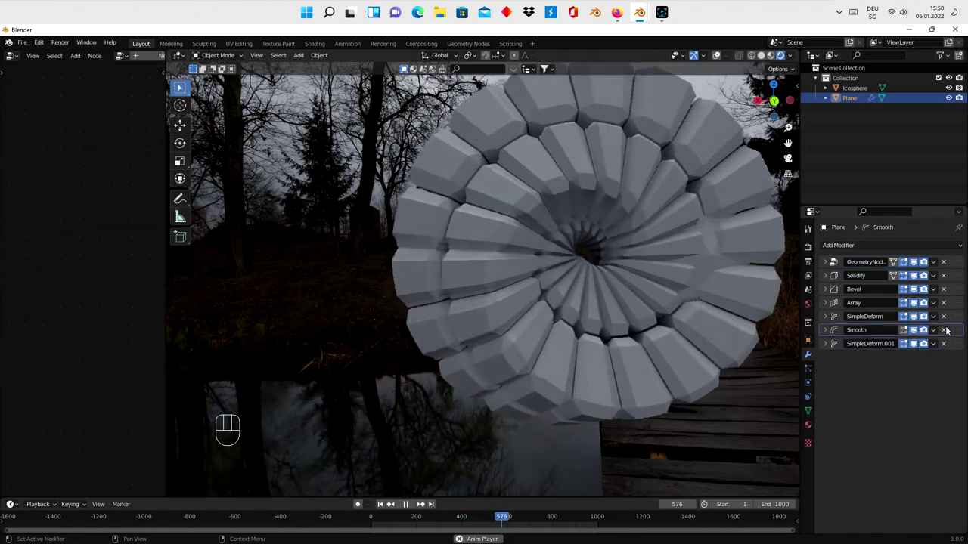
pyautogui.moveTo(959, 332); pyautogui.dragTo(952, 317)
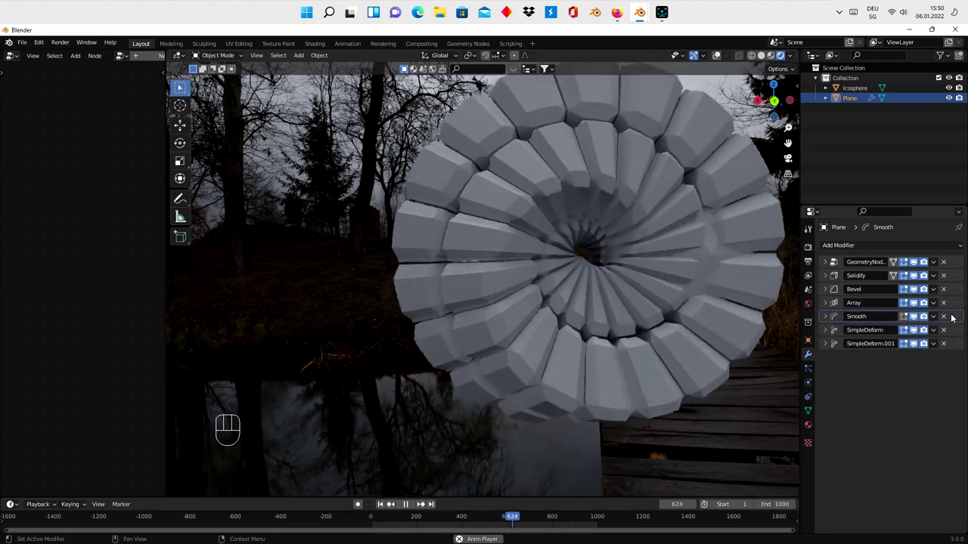
pyautogui.moveTo(951, 319); pyautogui.dragTo(955, 303)
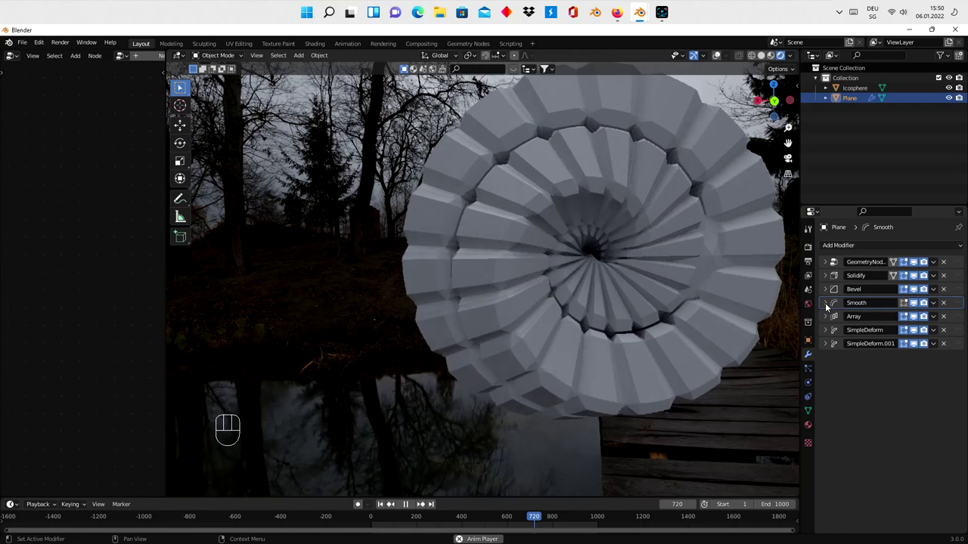
# - Expand Smooth, drag its Factor to 1.316 and adjust while orbiting the tunnel
pyautogui.click(826, 304)
pyautogui.moveTo(908, 333); pyautogui.dragTo(921, 332)
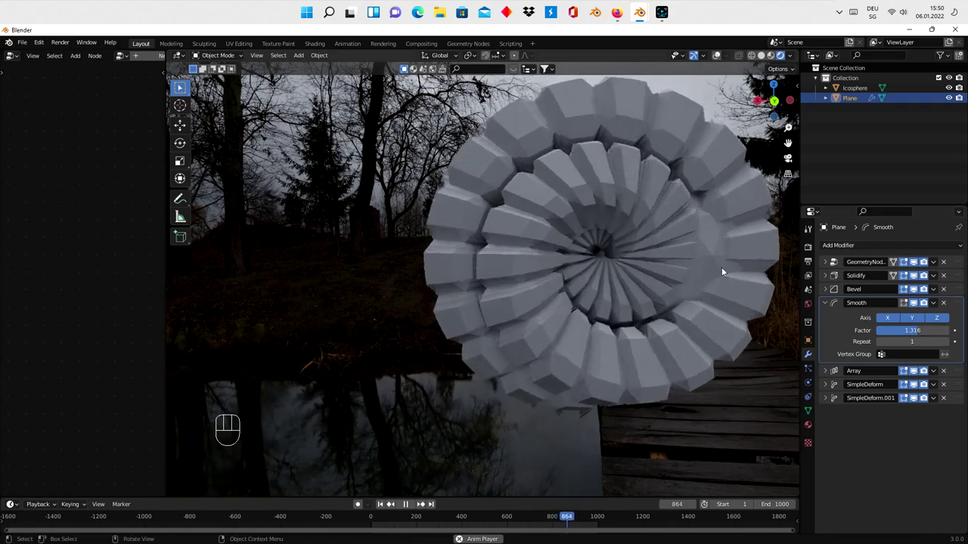
pyautogui.click(707, 257)
pyautogui.click(951, 86)
pyautogui.click(649, 288)
pyautogui.moveTo(662, 339); pyautogui.dragTo(640, 353)
pyautogui.moveTo(657, 353); pyautogui.dragTo(642, 345)
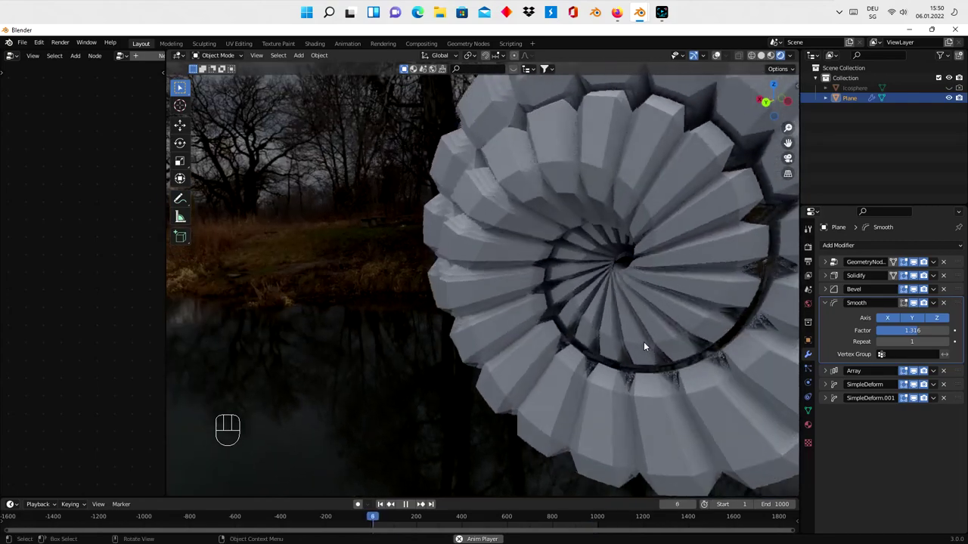
pyautogui.moveTo(919, 336); pyautogui.dragTo(915, 333)
pyautogui.moveTo(728, 305); pyautogui.dragTo(749, 299)
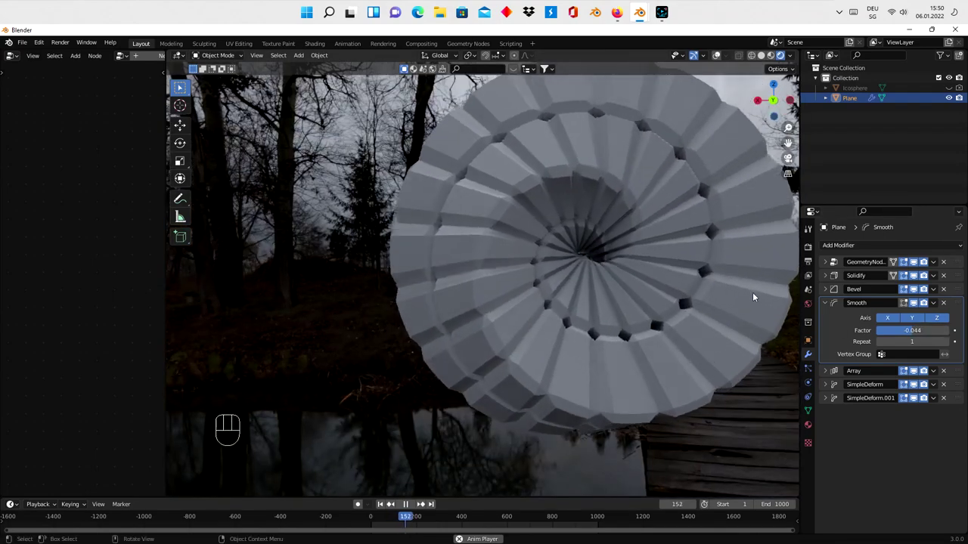
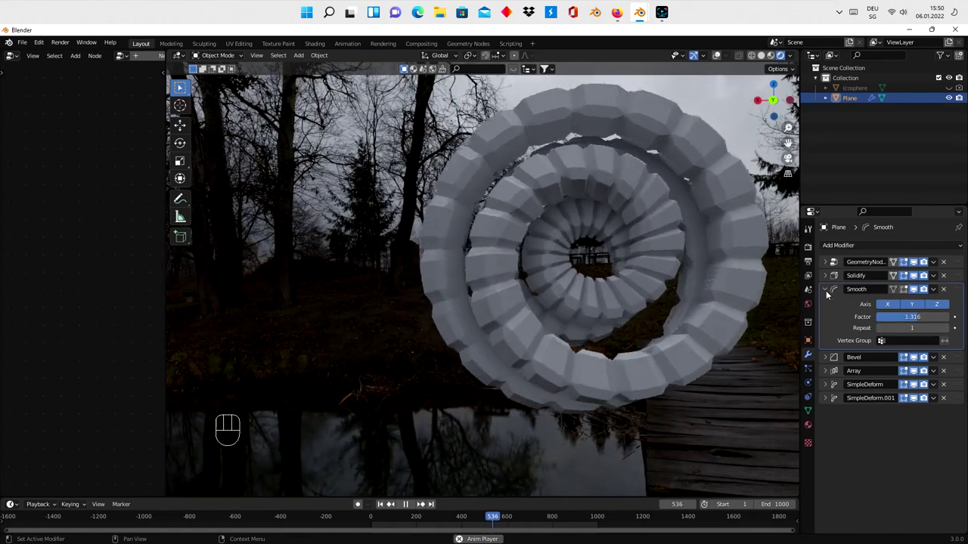
# - Add a Subdivision Surface modifier and move it to the top of the stack
pyautogui.click(830, 292)
pyautogui.moveTo(862, 248); pyautogui.dragTo(767, 433)
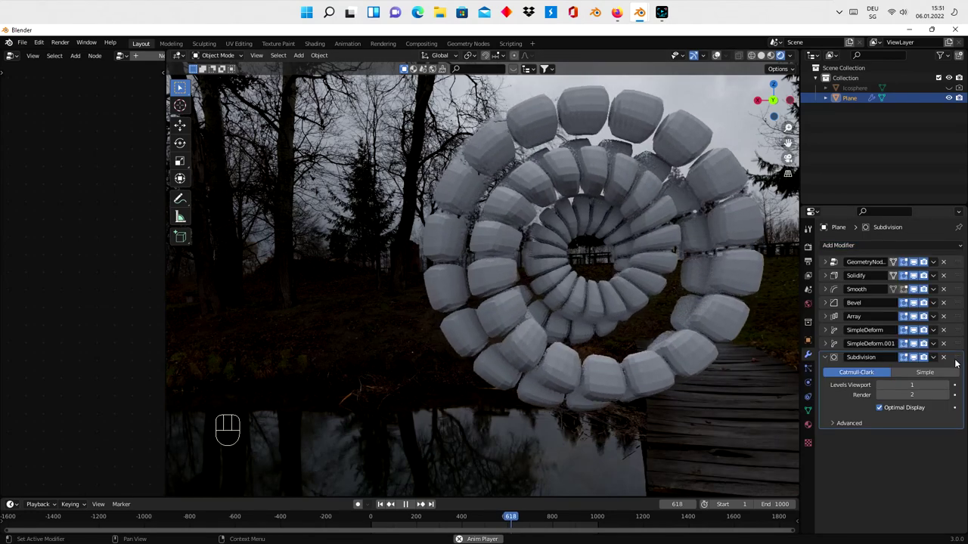
pyautogui.moveTo(951, 328); pyautogui.dragTo(937, 247)
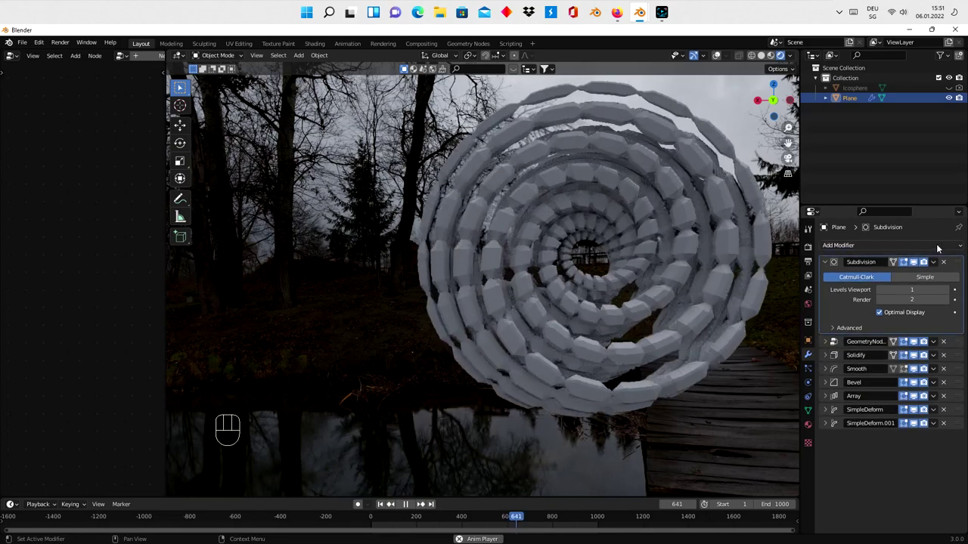
# - Inspect the tunnel inside and out, try viewport level 2, then return Subdivision to level 1
pyautogui.moveTo(680, 295); pyautogui.dragTo(618, 301)
pyautogui.moveTo(600, 291); pyautogui.dragTo(630, 296)
pyautogui.moveTo(631, 295); pyautogui.dragTo(434, 288)
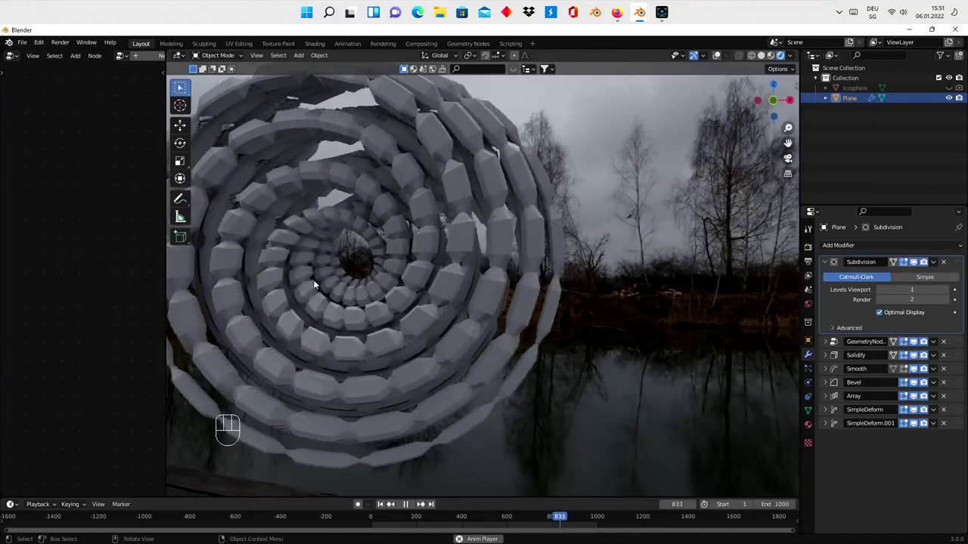
pyautogui.moveTo(327, 255); pyautogui.dragTo(426, 284)
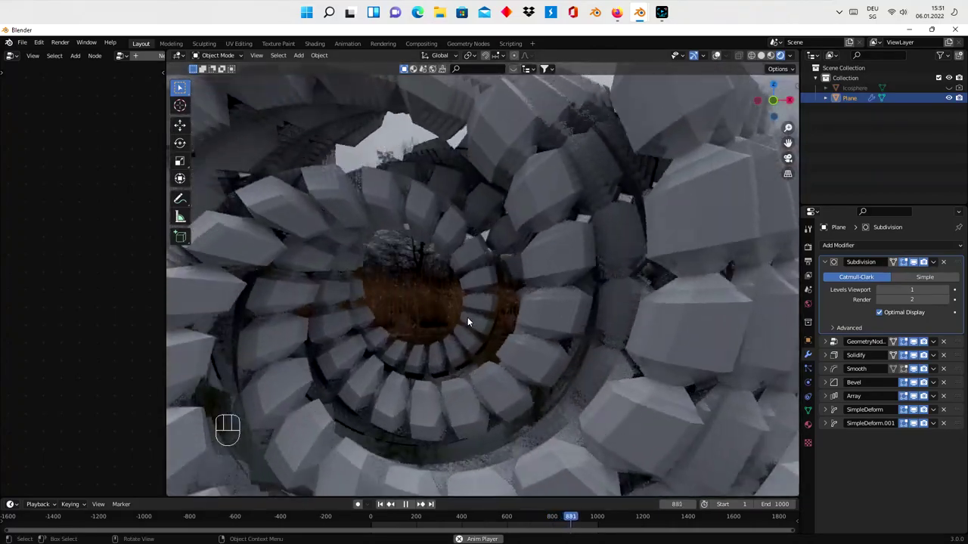
pyautogui.moveTo(464, 321); pyautogui.dragTo(461, 328)
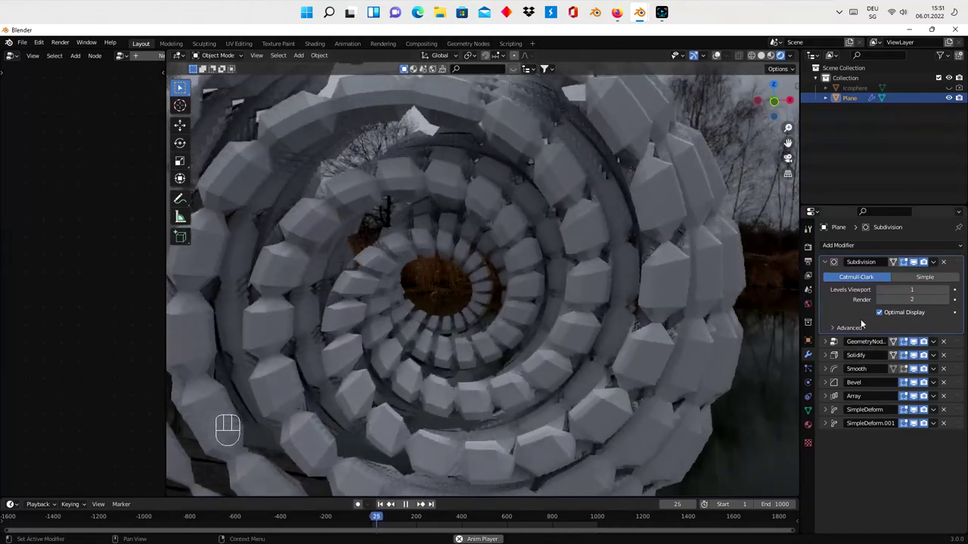
pyautogui.click(949, 291)
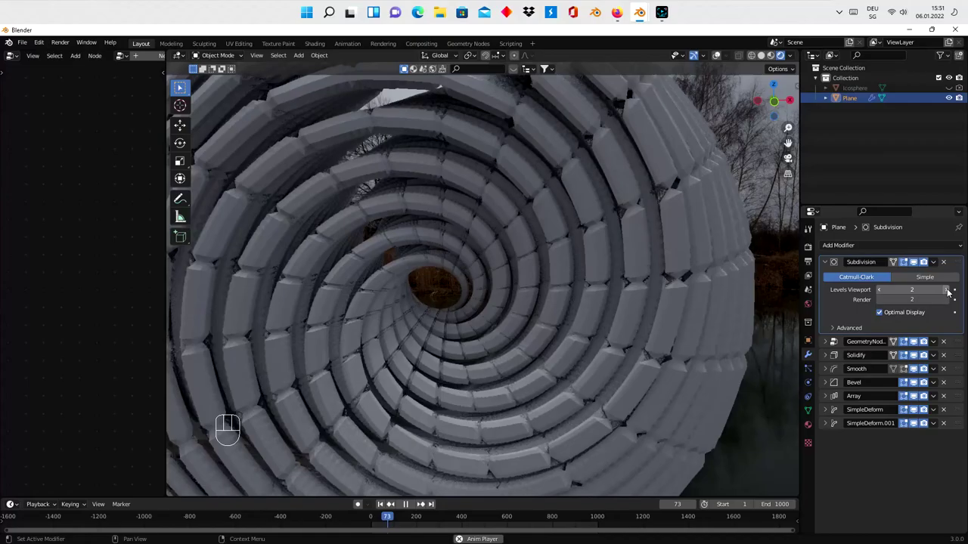
pyautogui.moveTo(512, 298); pyautogui.dragTo(542, 284)
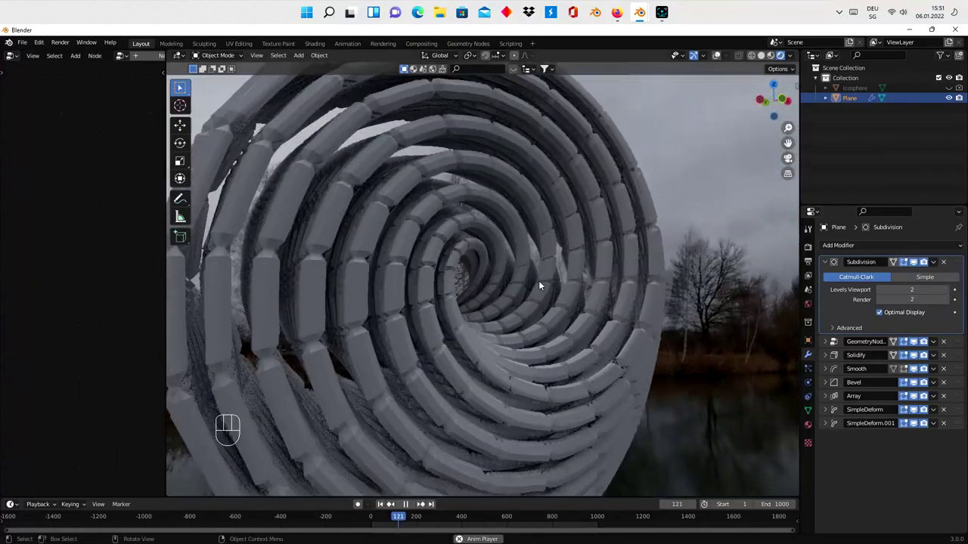
pyautogui.moveTo(406, 268); pyautogui.dragTo(581, 269)
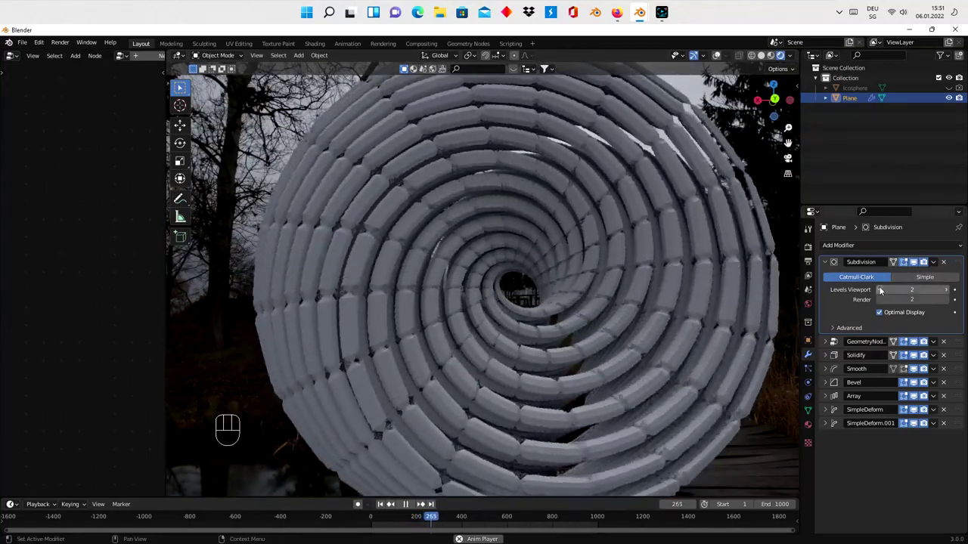
pyautogui.click(880, 289)
pyautogui.moveTo(880, 303); pyautogui.dragTo(823, 265)
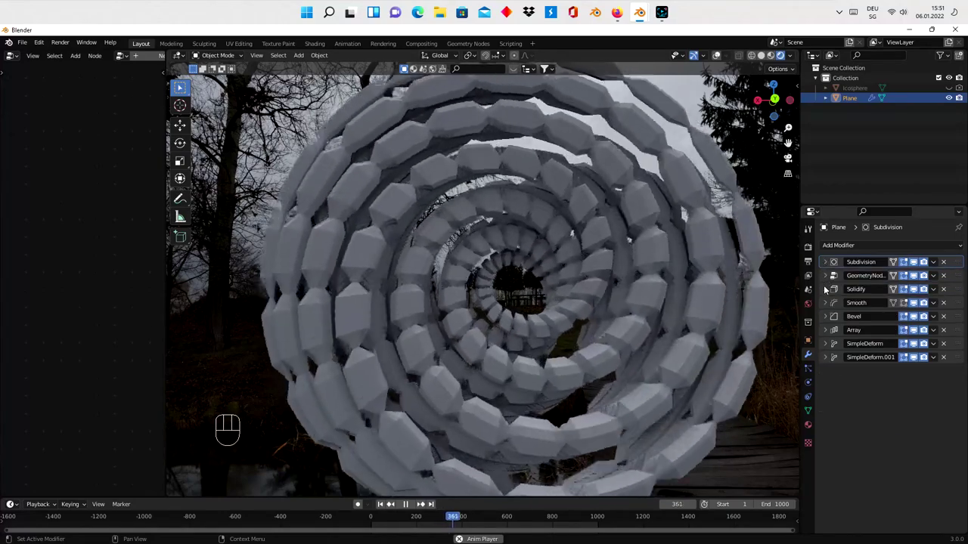
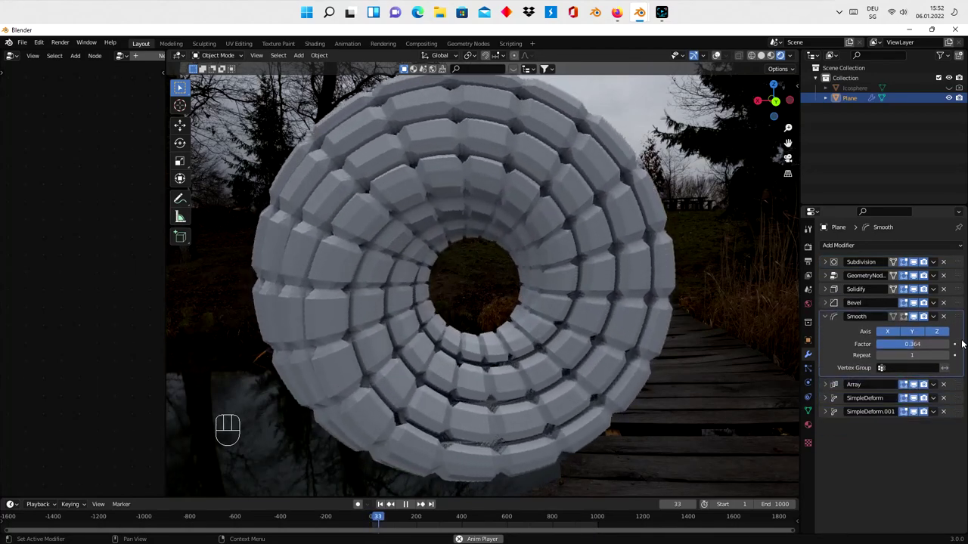
# - Collapse the Smooth modifier panel now sitting below Bevel with factor 0.364
pyautogui.click(829, 316)
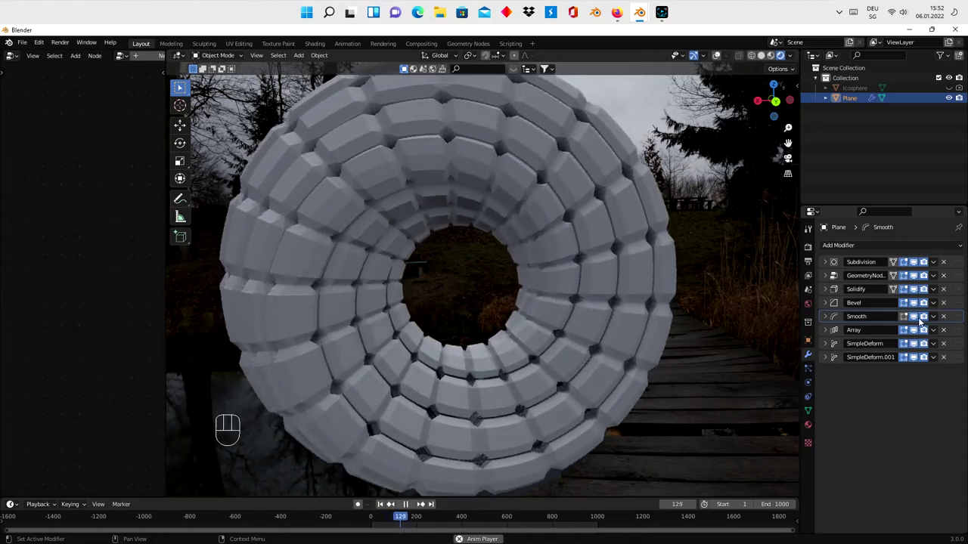
# - Expand Solidify set to -0.42 m thickness and orbit to inspect the tightened tunnel
pyautogui.click(824, 289)
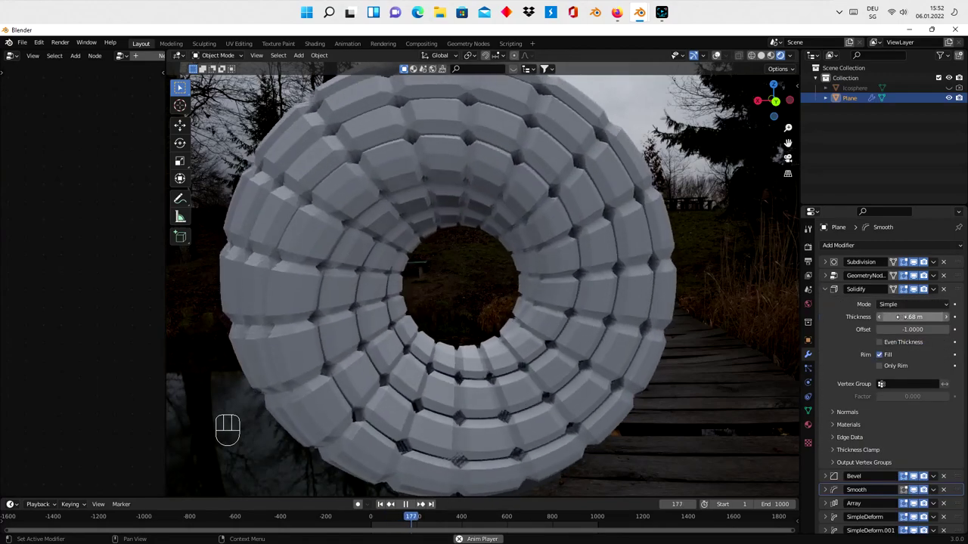
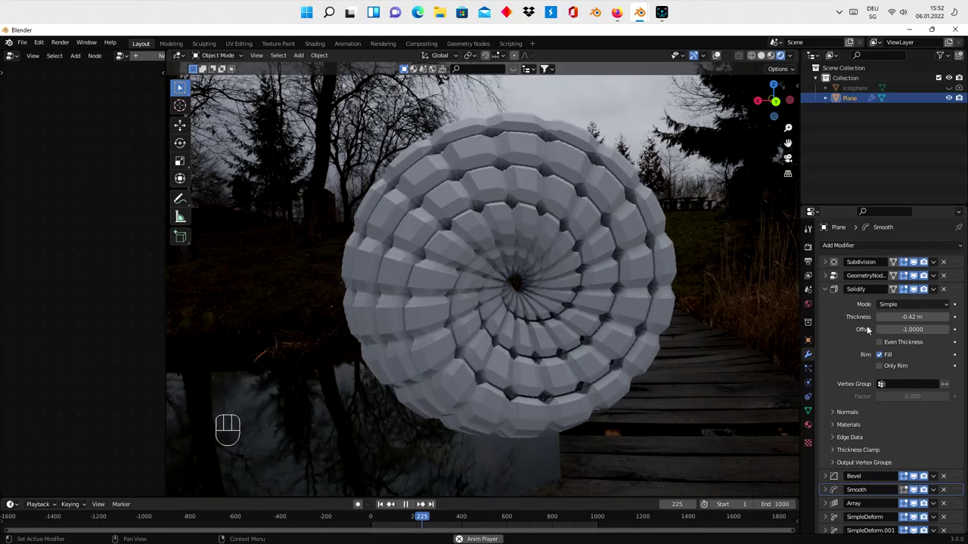
pyautogui.moveTo(554, 370); pyautogui.dragTo(353, 360)
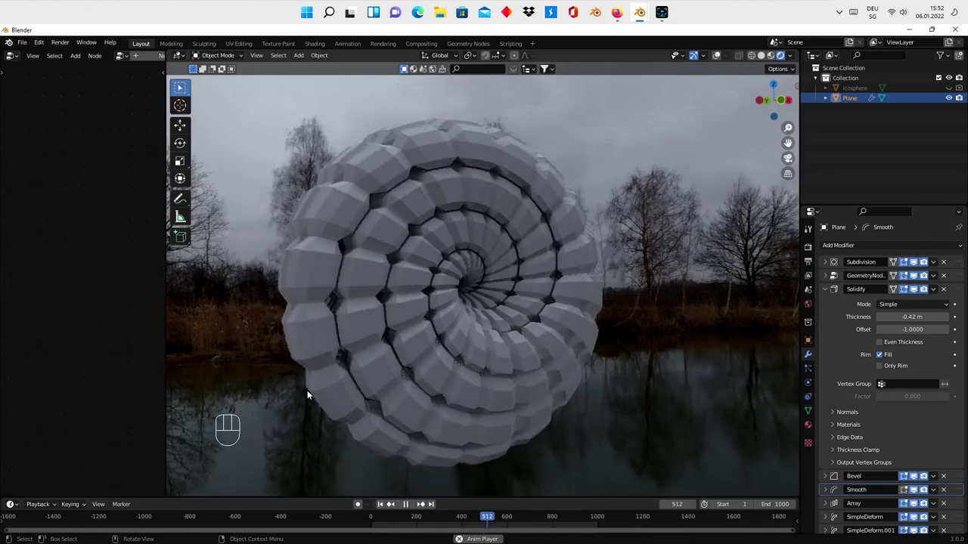
pyautogui.moveTo(277, 353); pyautogui.dragTo(471, 359)
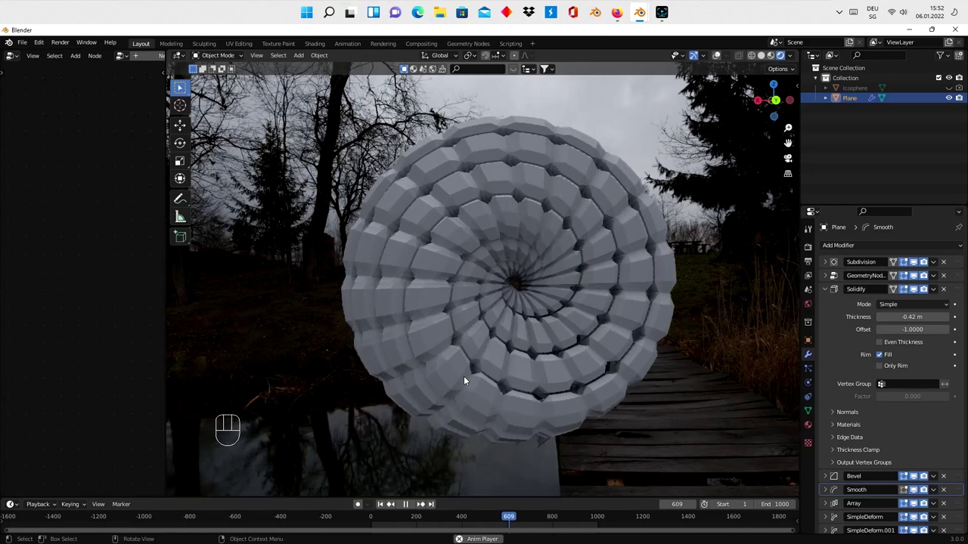